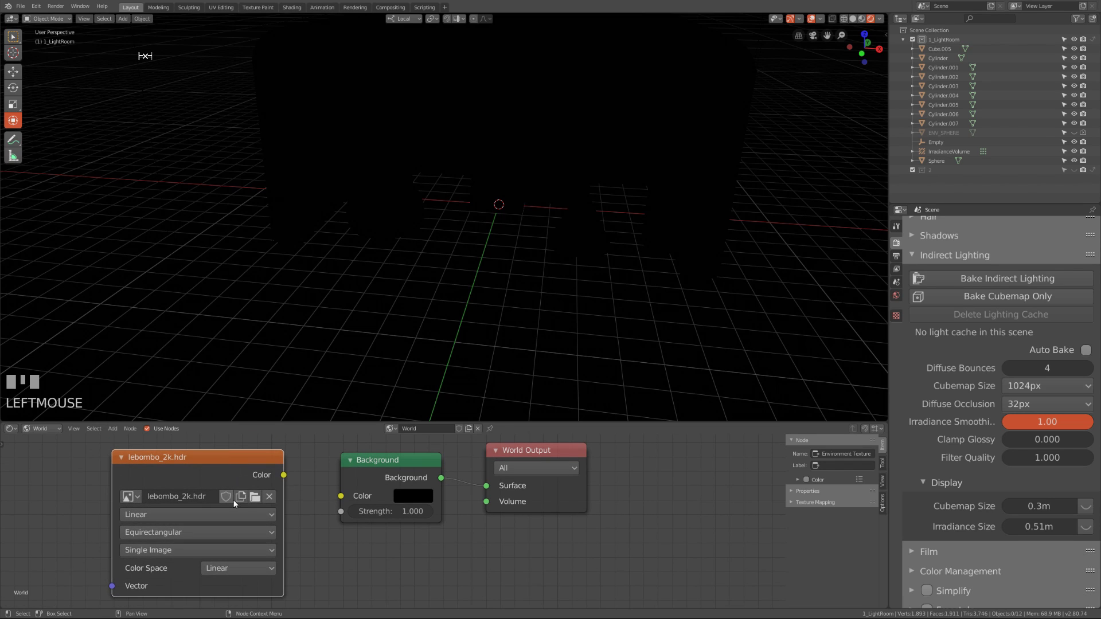
Feed the environment image into the Background colour, discard the stray Emission node, and save.
{"action": "left_click", "coordinate": [730, 91]}
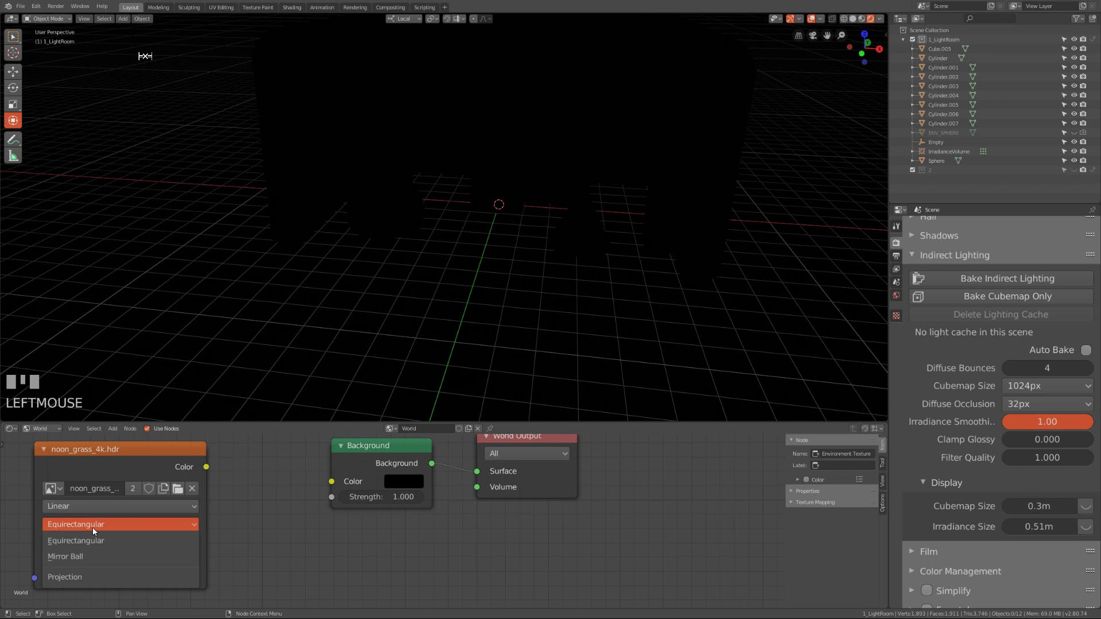
{"action": "left_click", "coordinate": [164, 453]}
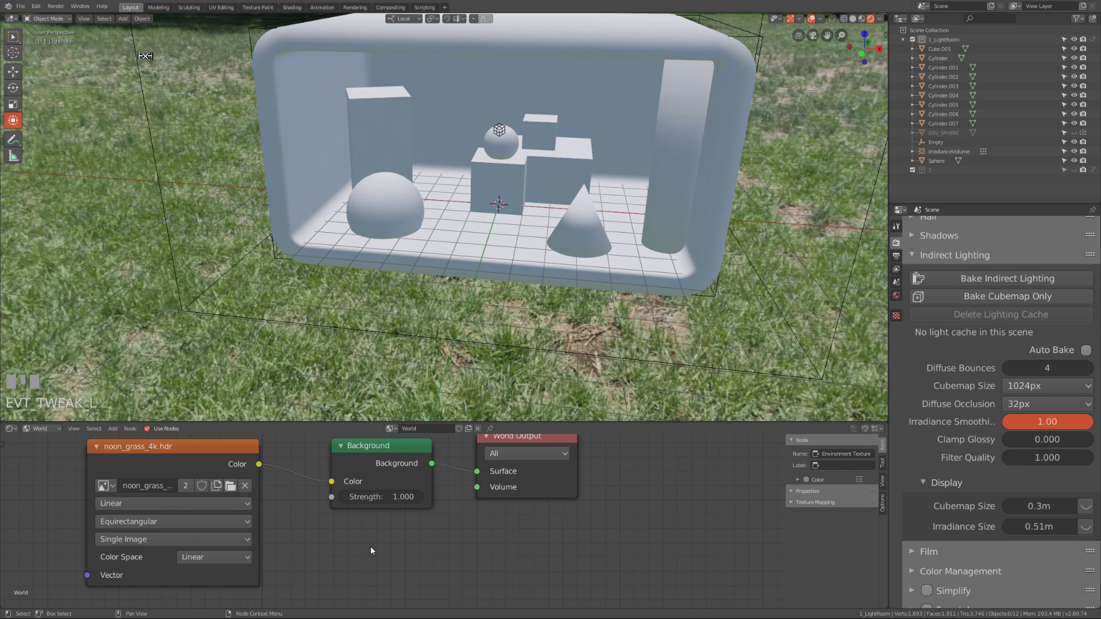
{"action": "left_click", "coordinate": [374, 549]}
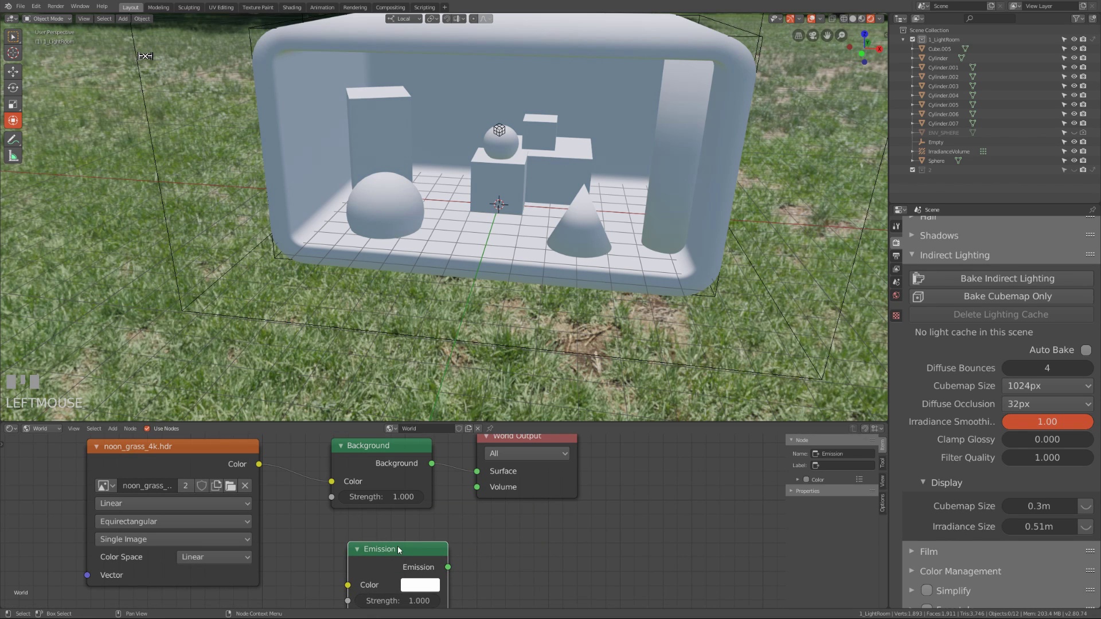
{"action": "key", "text": "x"}
{"action": "left_click_drag", "start_coordinate": [359, 541], "coordinate": [211, 454]}
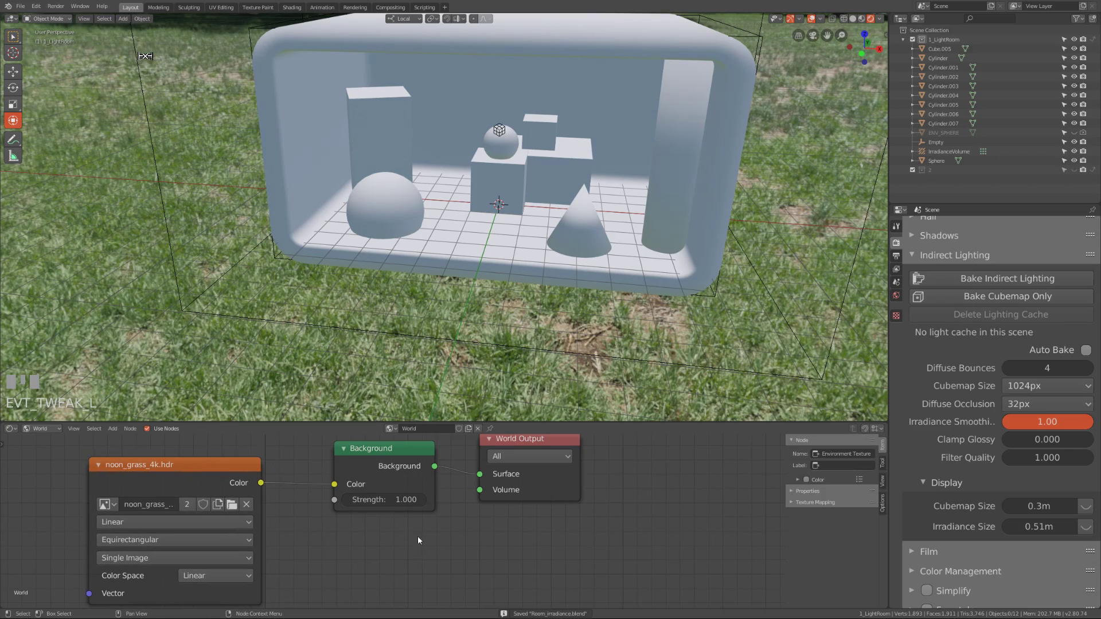
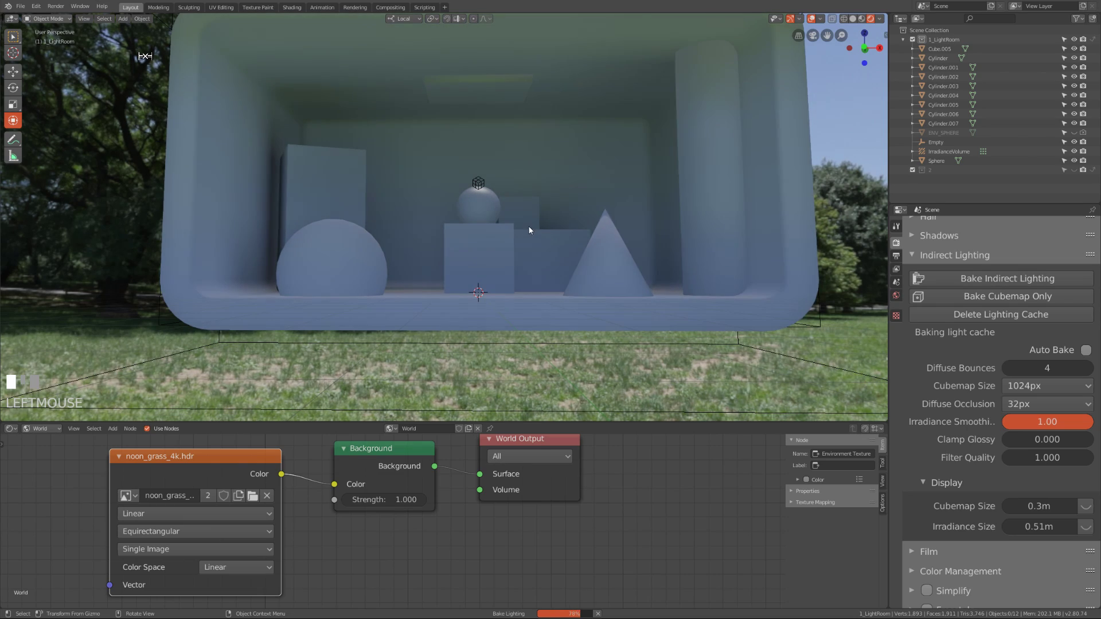
Orbit around the room while the indirect lighting bakes, then save Room_Irradiance.blend.
{"action": "left_click_drag", "start_coordinate": [522, 242], "coordinate": [616, 191]}
{"action": "key", "text": "ctrl+s"}
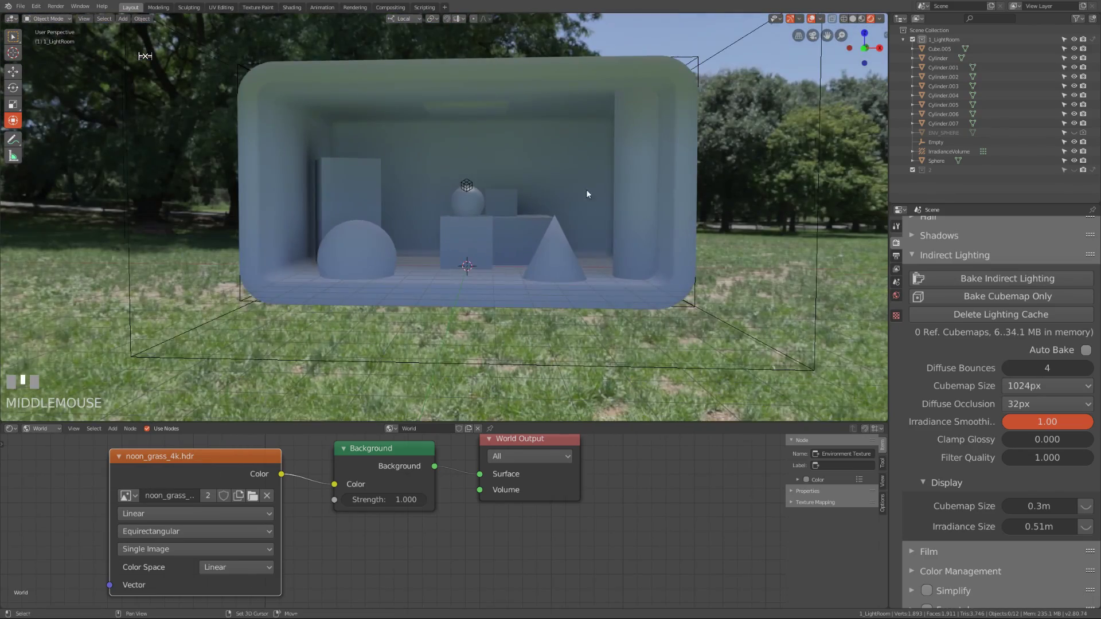
Save the file and set the world Background strength to 0.
{"action": "key", "text": "ctrl+s"}
{"action": "middle_click", "coordinate": [529, 304]}
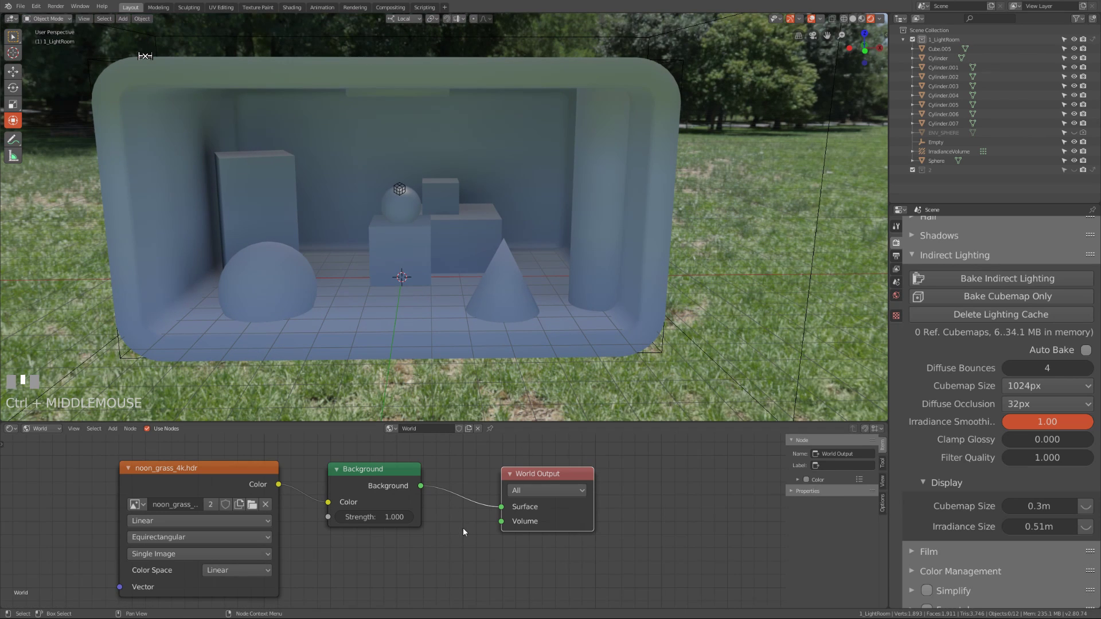
{"action": "left_click_drag", "start_coordinate": [44, 445], "coordinate": [211, 468]}
{"action": "left_click", "coordinate": [211, 468]}
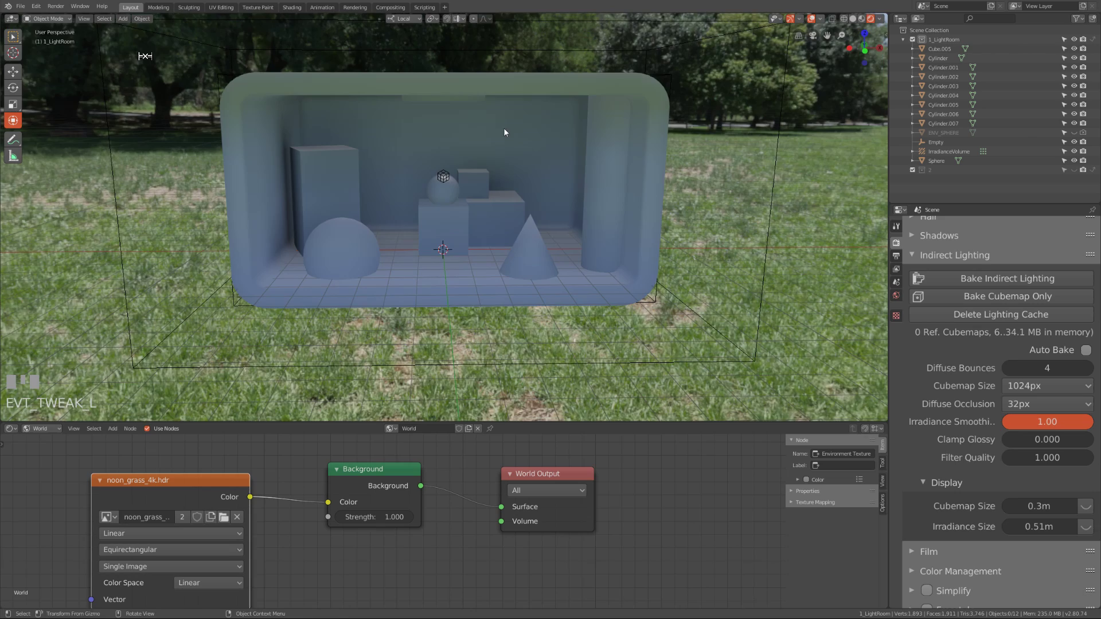
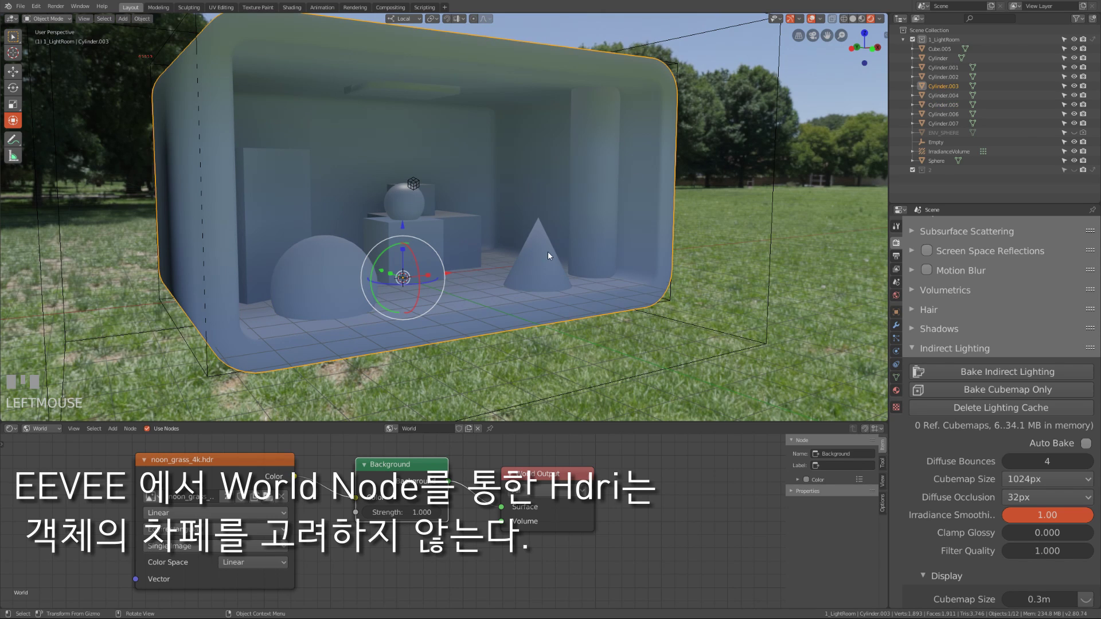
Select and nudge several objects inside the room, undoing each move to inspect them.
{"action": "key", "text": "g"}
{"action": "left_click", "coordinate": [707, 247]}
{"action": "key", "text": "ctrl+z"}
{"action": "left_click_drag", "start_coordinate": [306, 223], "coordinate": [333, 272]}
{"action": "left_click", "coordinate": [332, 273]}
{"action": "key", "text": "g"}
{"action": "left_click", "coordinate": [470, 145]}
{"action": "key", "text": "ctrl+z"}
{"action": "left_click_drag", "start_coordinate": [377, 296], "coordinate": [553, 266]}
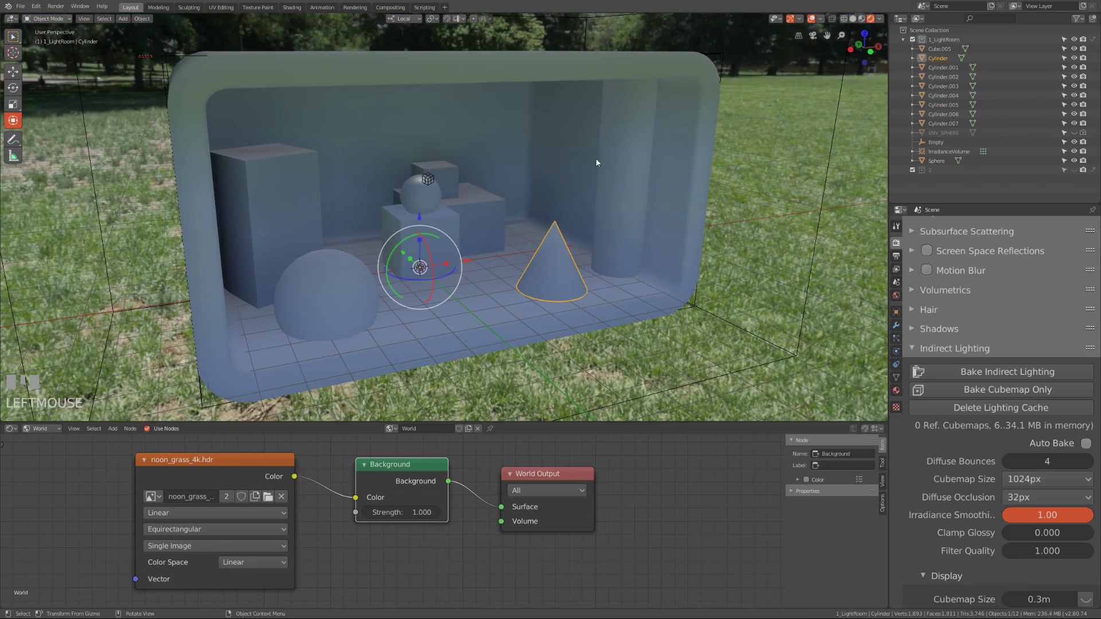
{"action": "left_click", "coordinate": [618, 146]}
Inspect the tall box on the left the same way, orbit the dark room, and save.
{"action": "left_click_drag", "start_coordinate": [587, 239], "coordinate": [302, 199]}
{"action": "left_click", "coordinate": [302, 199]}
{"action": "key", "text": "g"}
{"action": "left_click", "coordinate": [365, 209]}
{"action": "key", "text": "ctrl+z"}
{"action": "left_click_drag", "start_coordinate": [353, 270], "coordinate": [535, 267]}
{"action": "left_click_drag", "start_coordinate": [529, 217], "coordinate": [364, 172]}
{"action": "key", "text": "ctrl+s"}
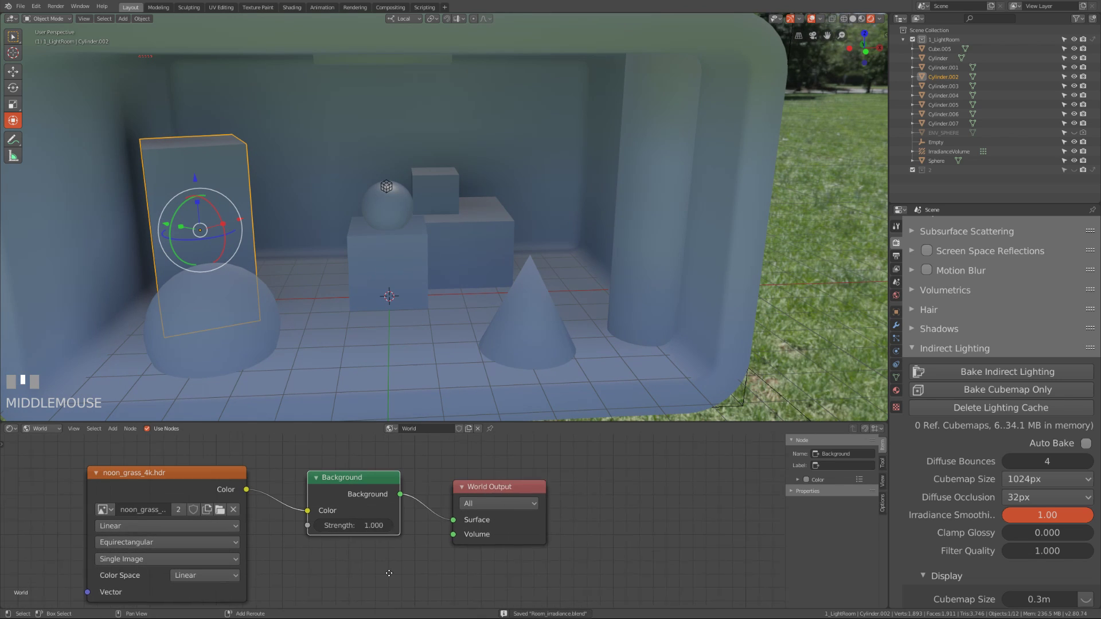
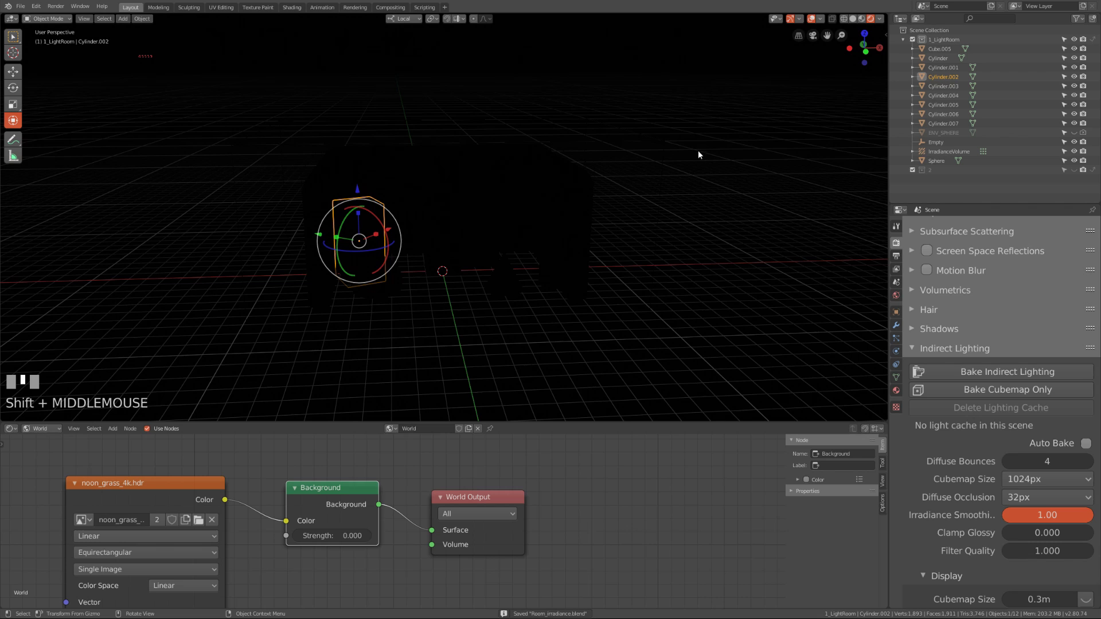
Enable the ENV_SPHERE in the Outliner, select it and frame it in the viewport.
{"action": "key", "text": "z"}
{"action": "left_click_drag", "start_coordinate": [662, 222], "coordinate": [1088, 133]}
{"action": "left_click_drag", "start_coordinate": [1087, 134], "coordinate": [957, 137]}
{"action": "left_click_drag", "start_coordinate": [549, 168], "coordinate": [625, 158]}
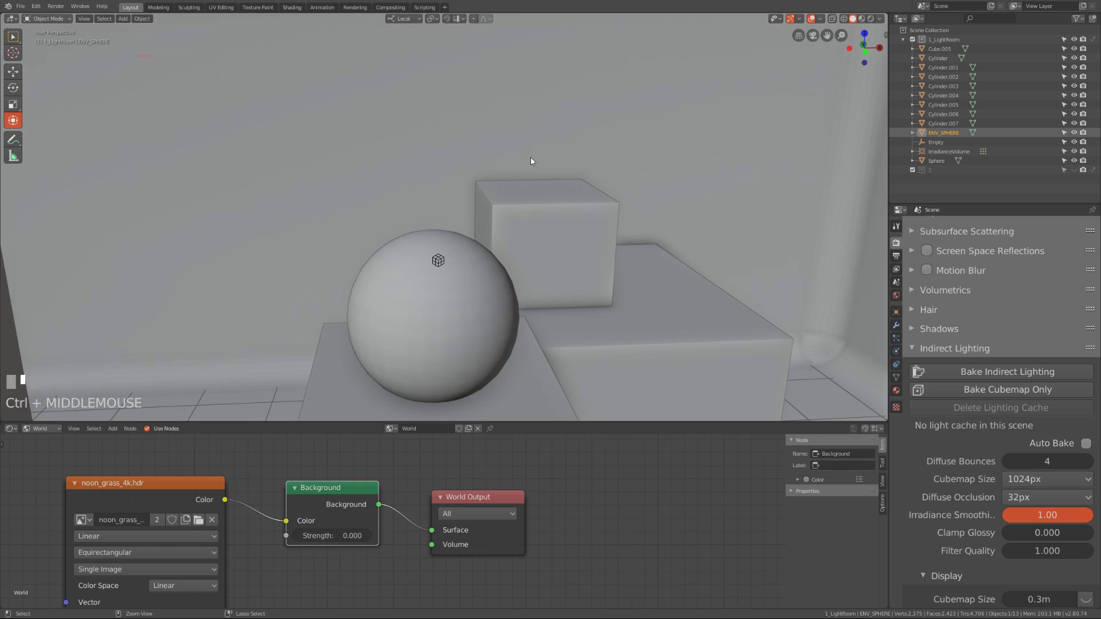
{"action": "key", "text": "KP_Decimal"}
{"action": "middle_click", "coordinate": [705, 159]}
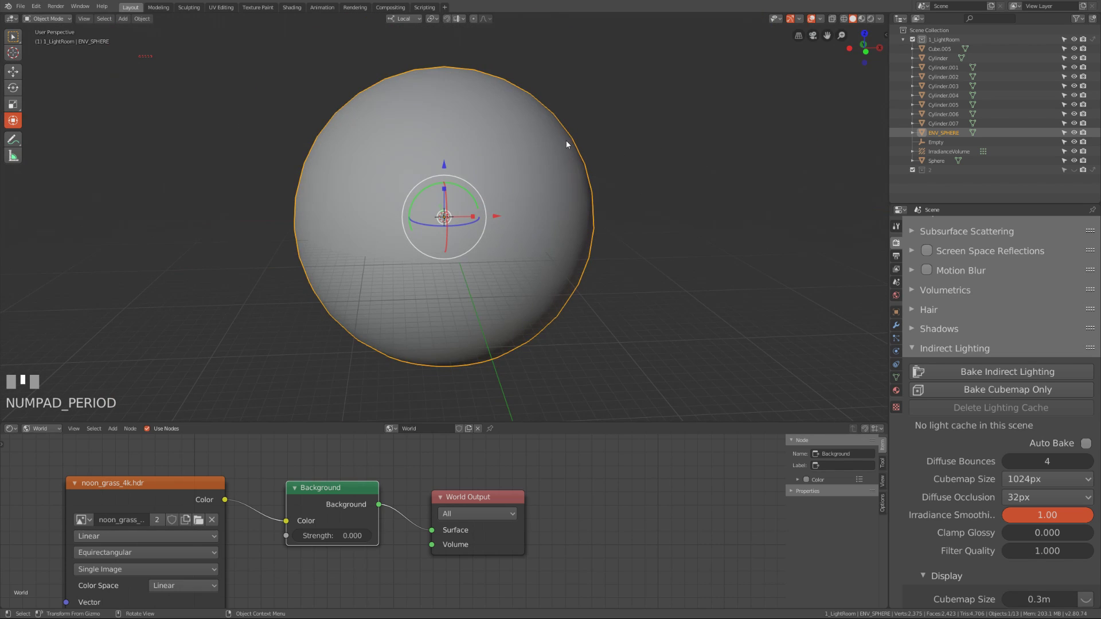
{"action": "left_click", "coordinate": [522, 139]}
Toggle into and out of Edit Mode on the sphere and show its ENV material's Emission nodes.
{"action": "key", "text": "Tab"}
{"action": "left_click_drag", "start_coordinate": [430, 244], "coordinate": [663, 163]}
{"action": "left_click", "coordinate": [662, 163]}
{"action": "key", "text": "Tab"}
{"action": "left_click_drag", "start_coordinate": [654, 182], "coordinate": [72, 432]}
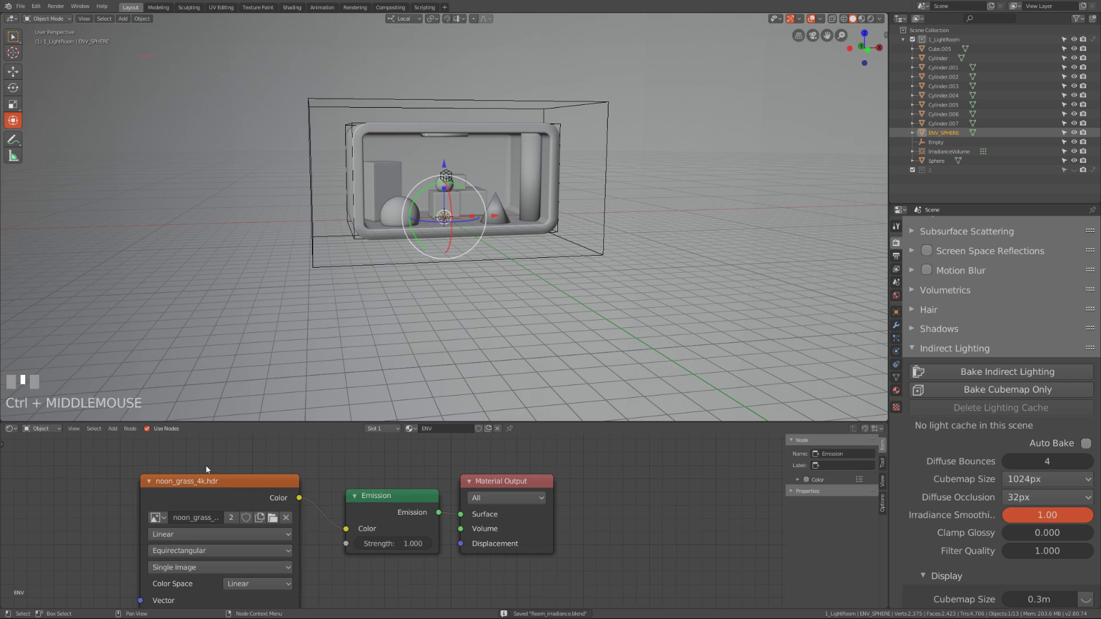
Add an Environment Texture node feeding the ENV material's Emission colour.
{"action": "left_click", "coordinate": [227, 486]}
{"action": "left_click", "coordinate": [520, 486]}
{"action": "left_click_drag", "start_coordinate": [707, 197], "coordinate": [413, 480]}
{"action": "left_click", "coordinate": [413, 479]}
{"action": "left_click_drag", "start_coordinate": [406, 591], "coordinate": [388, 477]}
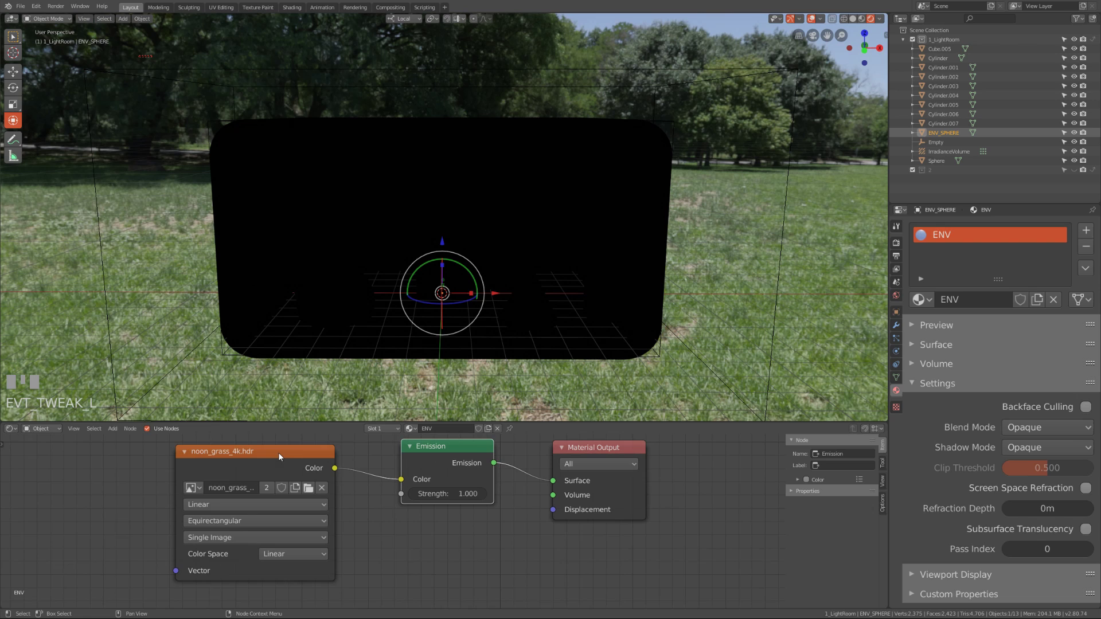
Switch to Material Preview and bake the indirect lighting again.
{"action": "left_click", "coordinate": [278, 455]}
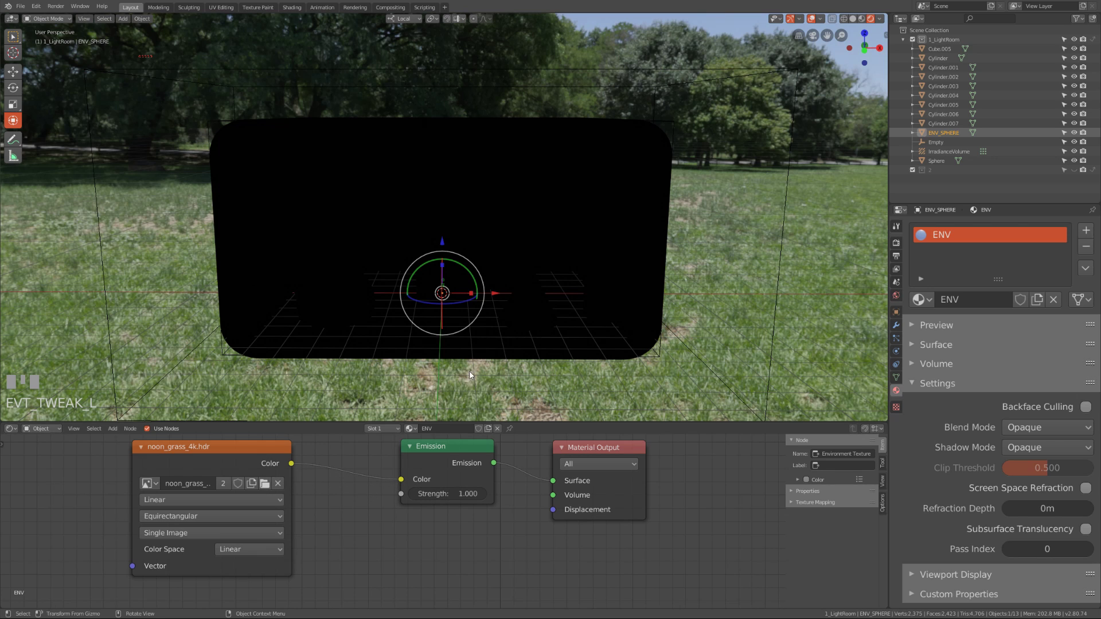
{"action": "left_click", "coordinate": [236, 457]}
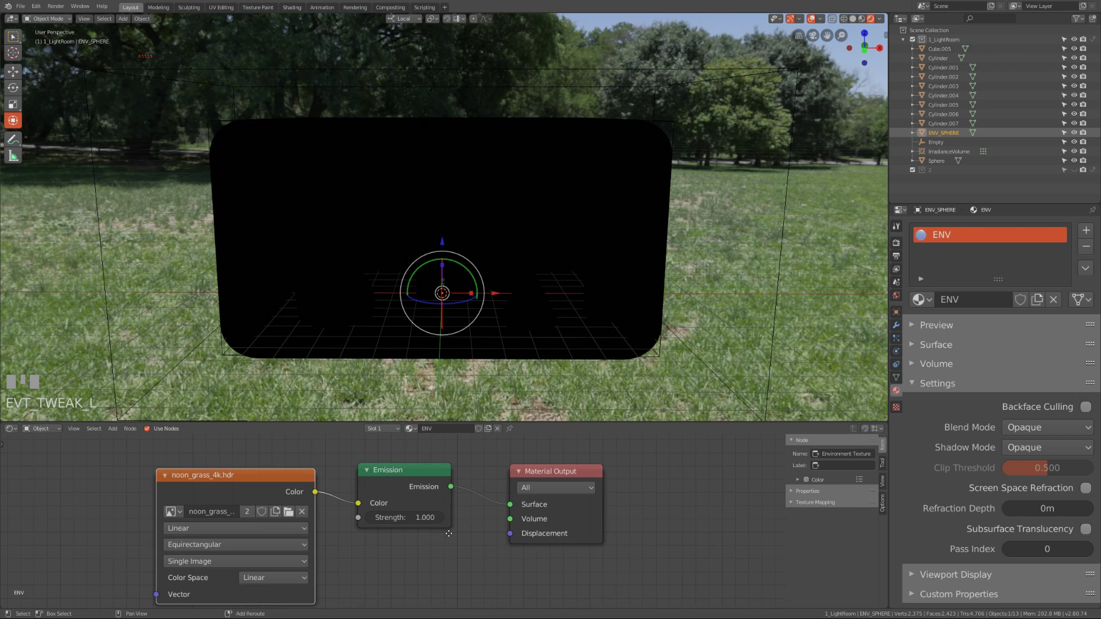
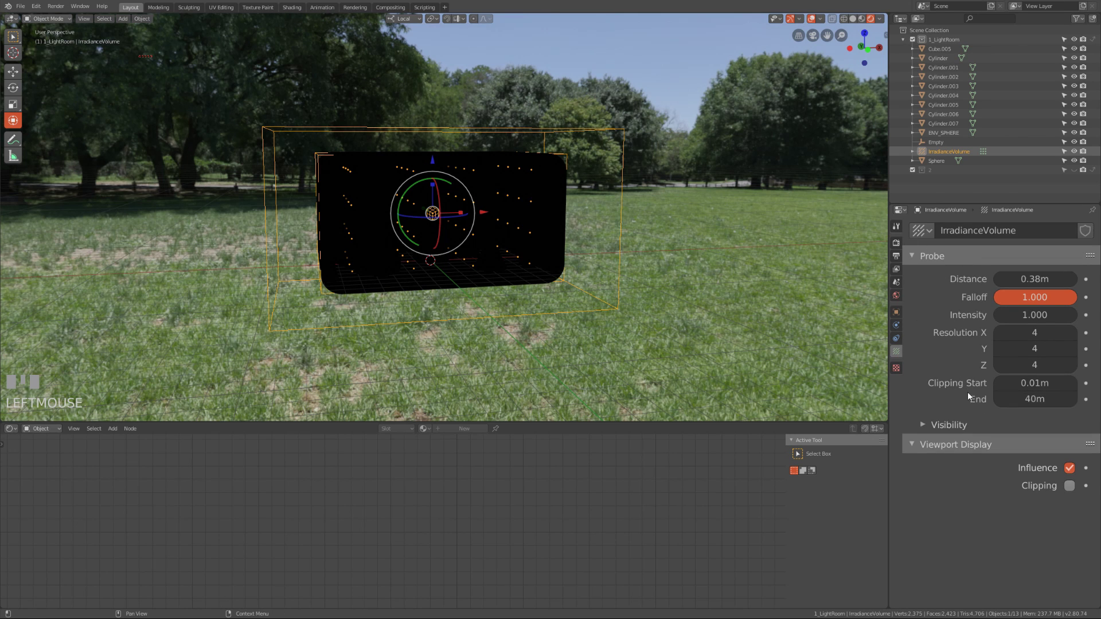
Select ENV_SPHERE and show its transform: scale 200, dimensions 400 m.
{"action": "left_click_drag", "start_coordinate": [541, 241], "coordinate": [1007, 137]}
{"action": "left_click", "coordinate": [1007, 136]}
{"action": "key", "text": "n"}
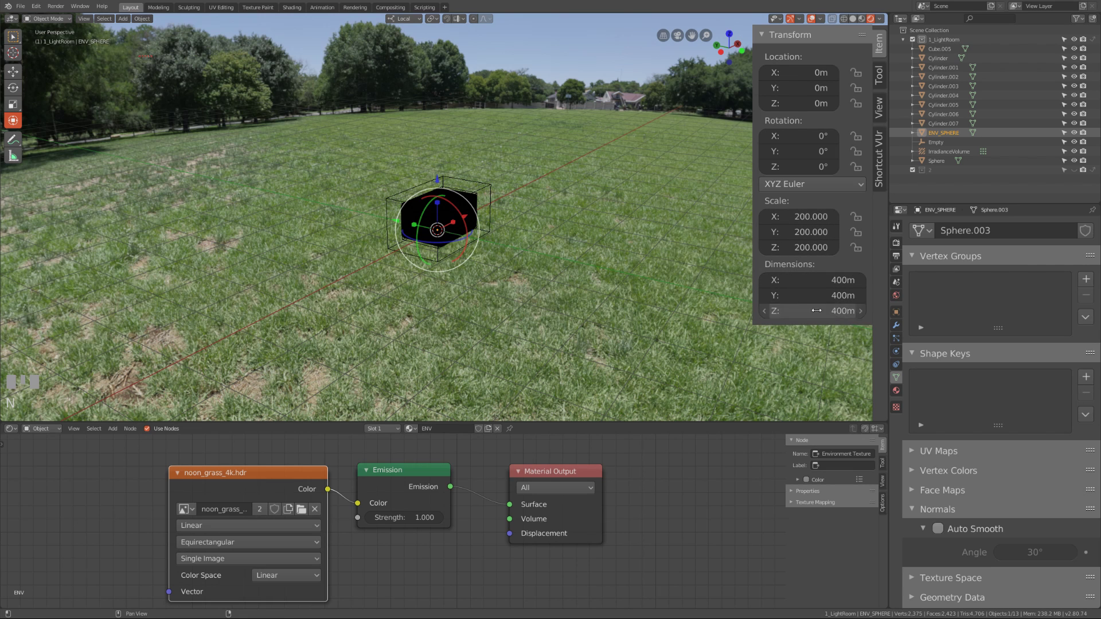
Select the IrradianceVolume in the viewport to adjust its size to the room.
{"action": "left_click_drag", "start_coordinate": [519, 247], "coordinate": [492, 189]}
{"action": "left_click", "coordinate": [492, 188]}
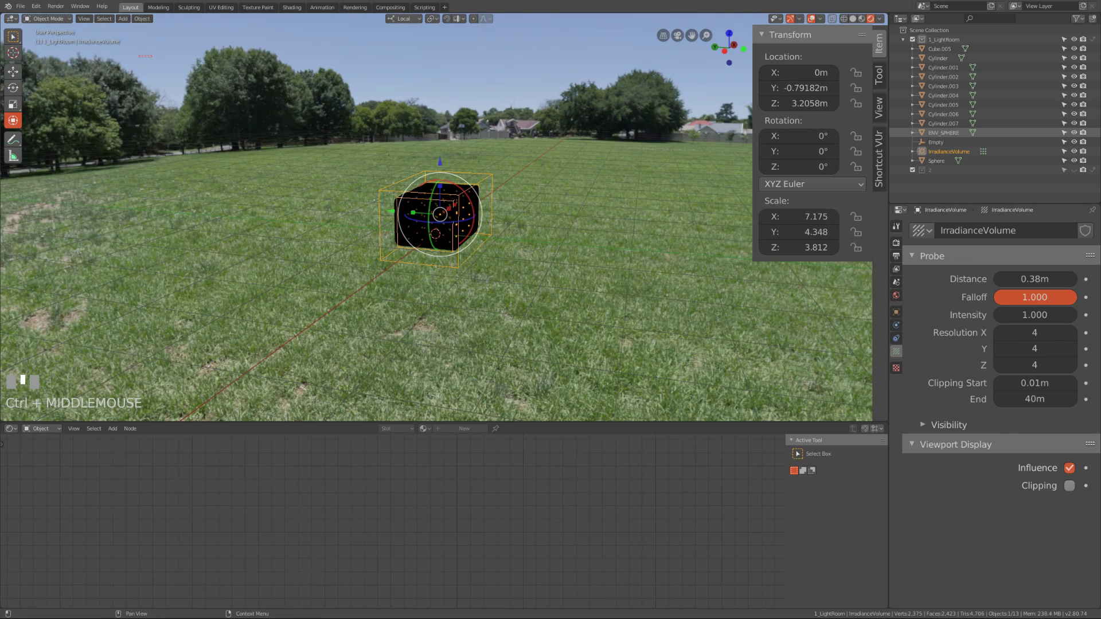
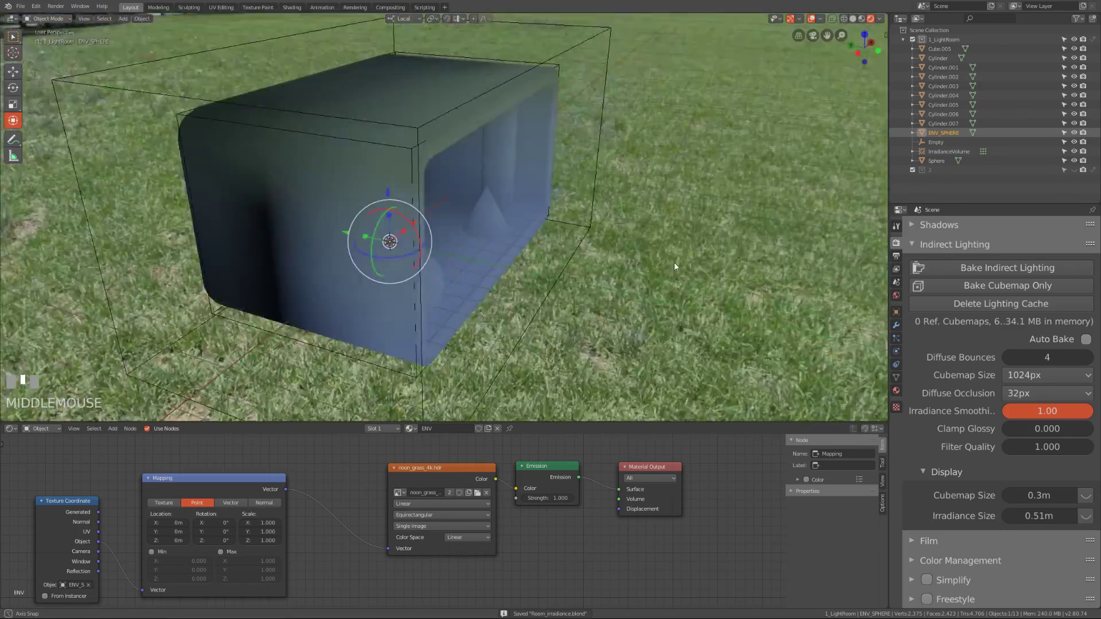
Add a Sun light to the scene and position it above the room.
{"action": "key", "text": "shift+a"}
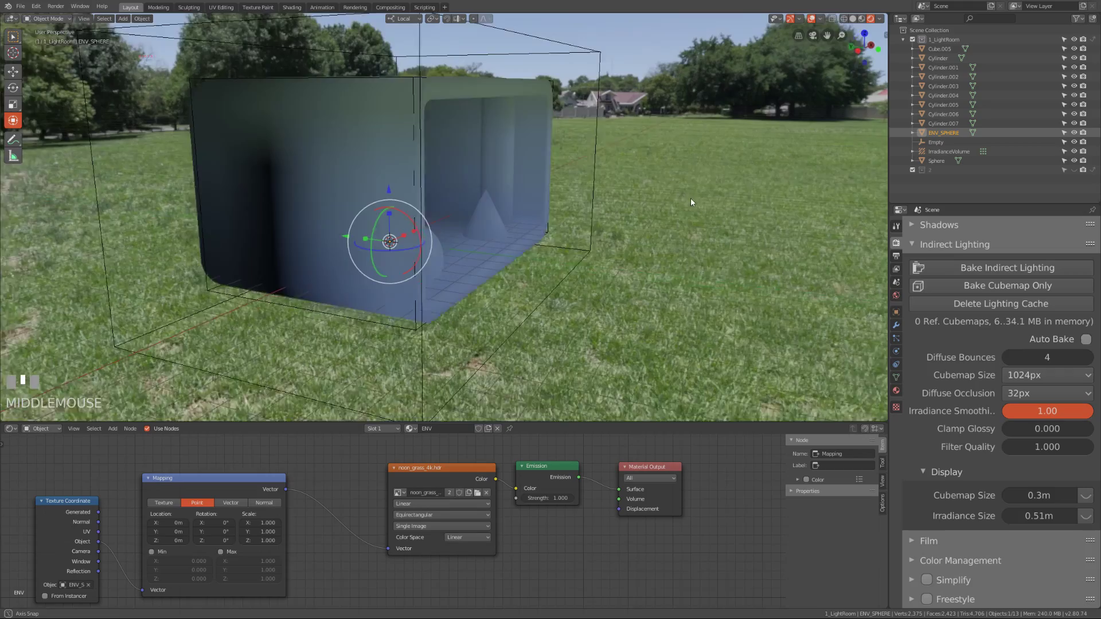
{"action": "key", "text": "shift+a"}
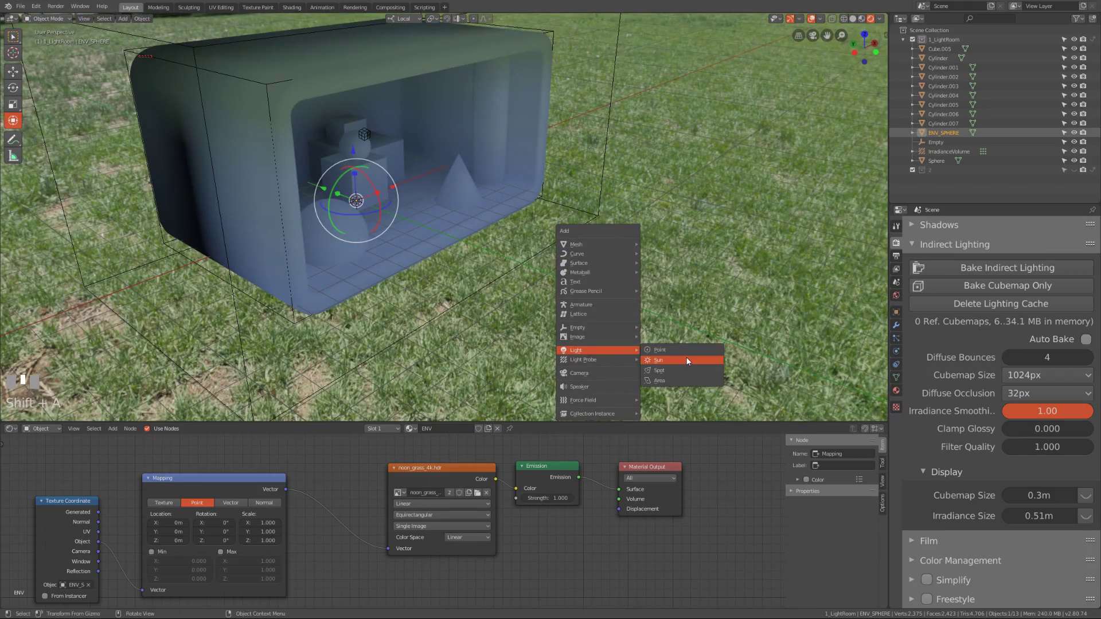
{"action": "key", "text": "g"}
{"action": "left_click", "coordinate": [669, 153]}
{"action": "left_click_drag", "start_coordinate": [685, 148], "coordinate": [757, 42]}
{"action": "key", "text": "g"}
{"action": "left_click", "coordinate": [767, 50]}
Confirm the placement, save the file, and select the cone inside the room.
{"action": "left_click_drag", "start_coordinate": [756, 42], "coordinate": [573, 232]}
{"action": "key", "text": "KP_Enter"}
{"action": "key", "text": "KP_Enter"}
{"action": "left_click_drag", "start_coordinate": [572, 232], "coordinate": [516, 185]}
{"action": "key", "text": "ctrl+s"}
{"action": "left_click", "coordinate": [516, 186]}
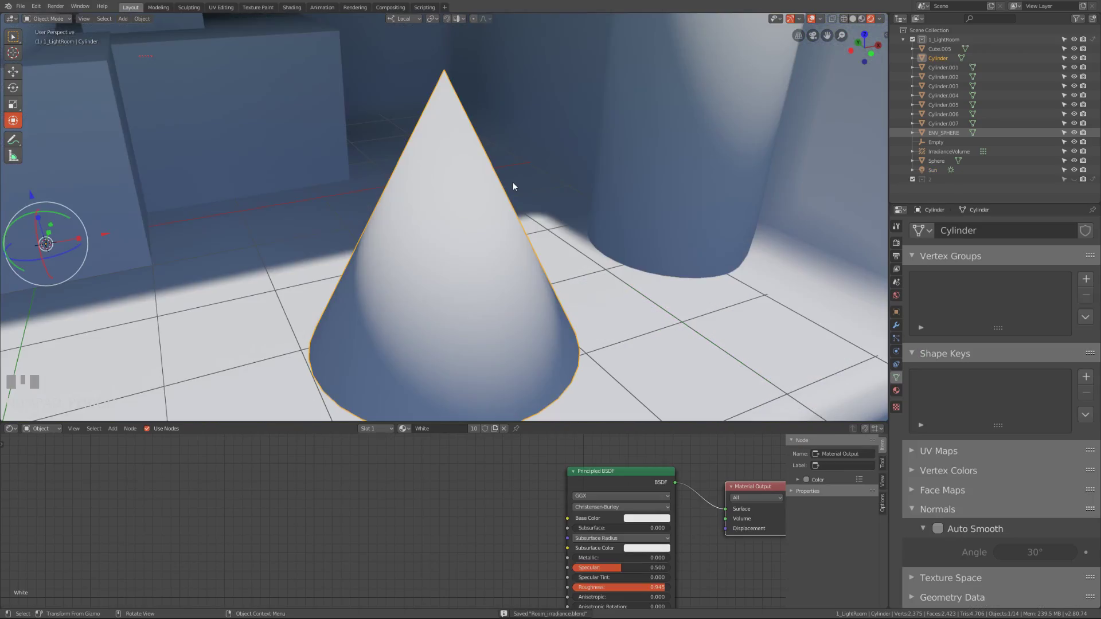
Save the file and start setting the Sun light's Strength to 4.0.
{"action": "scroll", "scroll_direction": "down", "scroll_amount": 3}
{"action": "left_click_drag", "start_coordinate": [446, 225], "coordinate": [515, 192]}
{"action": "key", "text": "ctrl+s"}
{"action": "key", "text": "ctrl+s"}
{"action": "left_click_drag", "start_coordinate": [515, 193], "coordinate": [472, 194]}
{"action": "left_click_drag", "start_coordinate": [472, 194], "coordinate": [944, 174]}
{"action": "left_click", "coordinate": [943, 175]}
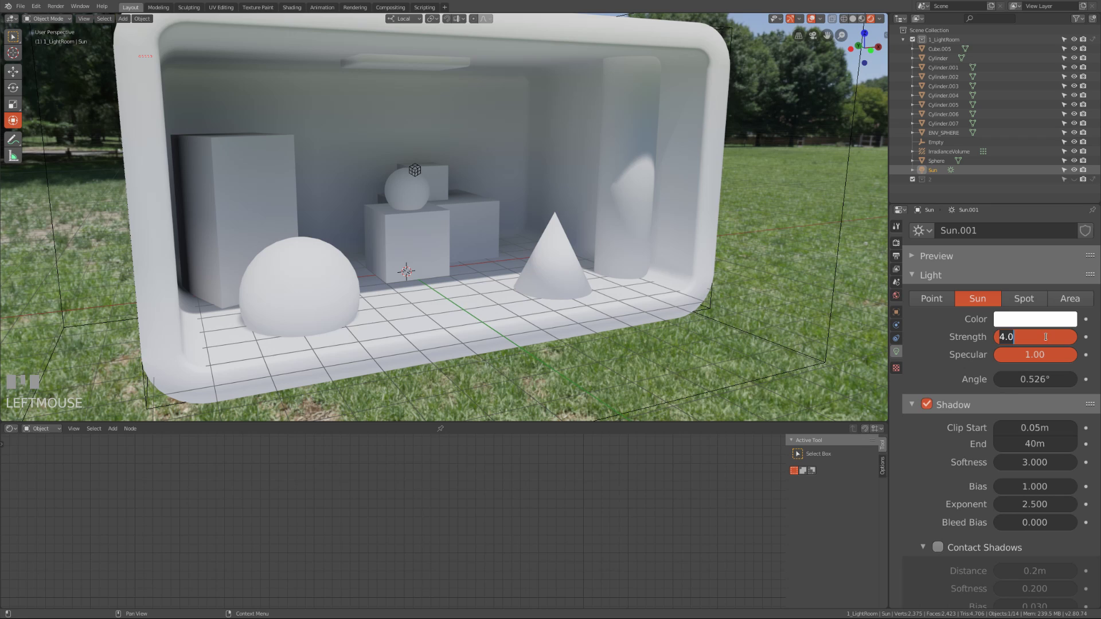
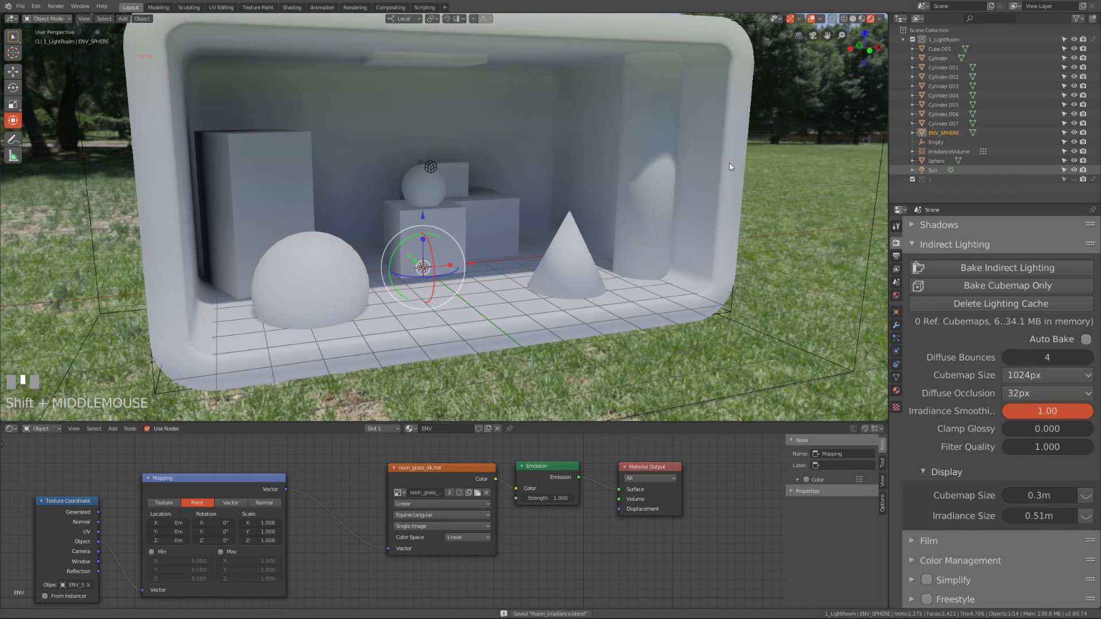
{"action": "left_click", "coordinate": [251, 481]}
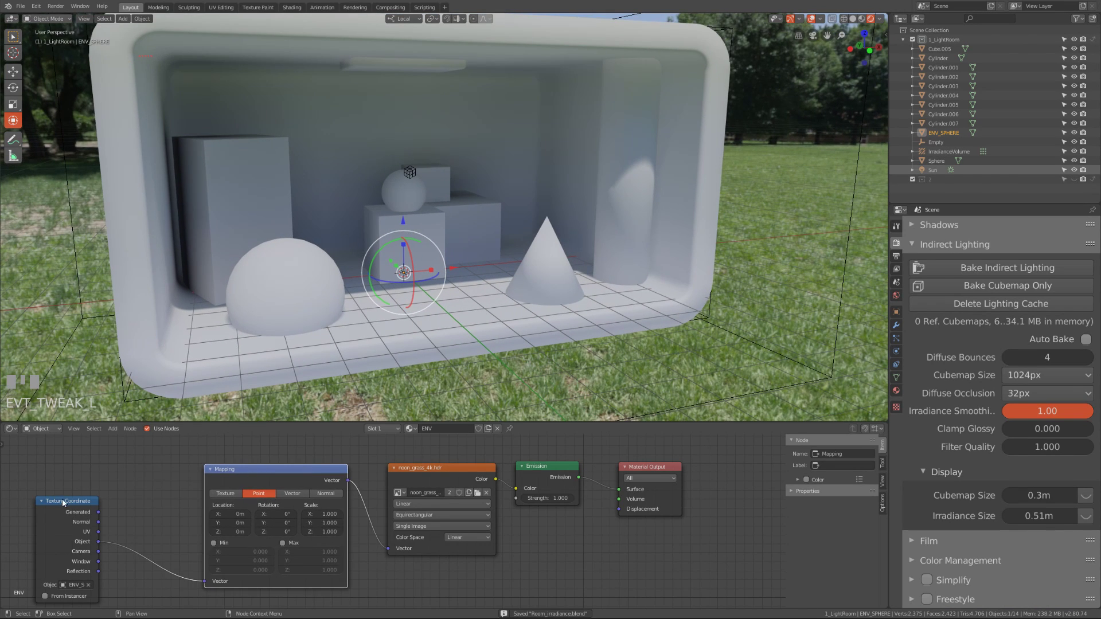
{"action": "left_click", "coordinate": [66, 507]}
{"action": "left_click_drag", "start_coordinate": [660, 252], "coordinate": [779, 70]}
{"action": "left_click", "coordinate": [779, 70]}
{"action": "left_click_drag", "start_coordinate": [440, 303], "coordinate": [562, 468]}
{"action": "left_click", "coordinate": [562, 469]}
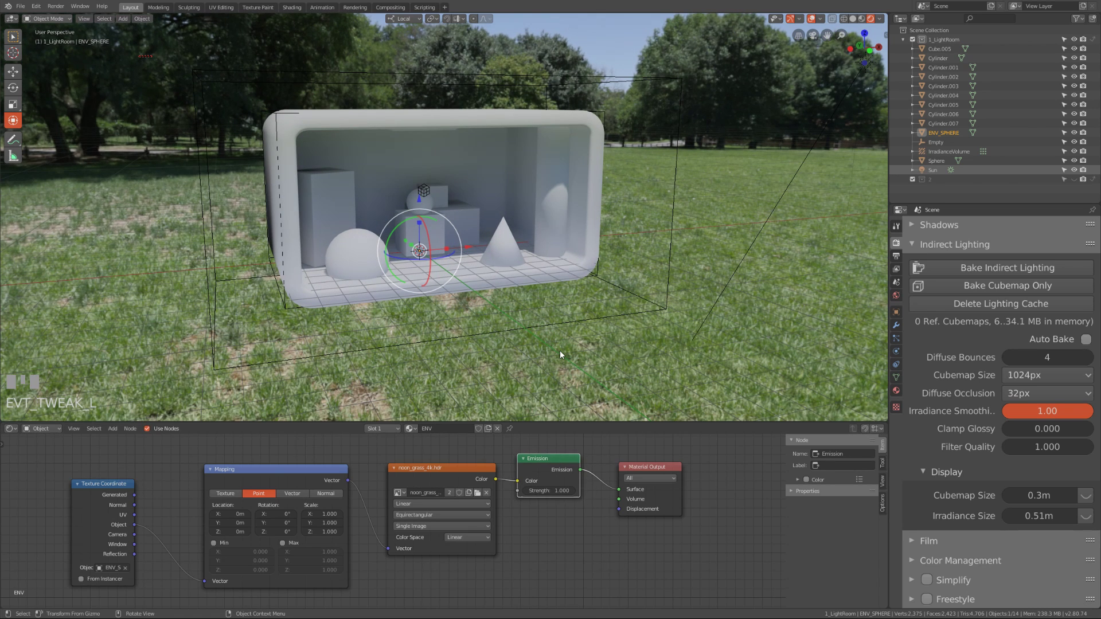
{"action": "left_click_drag", "start_coordinate": [571, 344], "coordinate": [556, 316]}
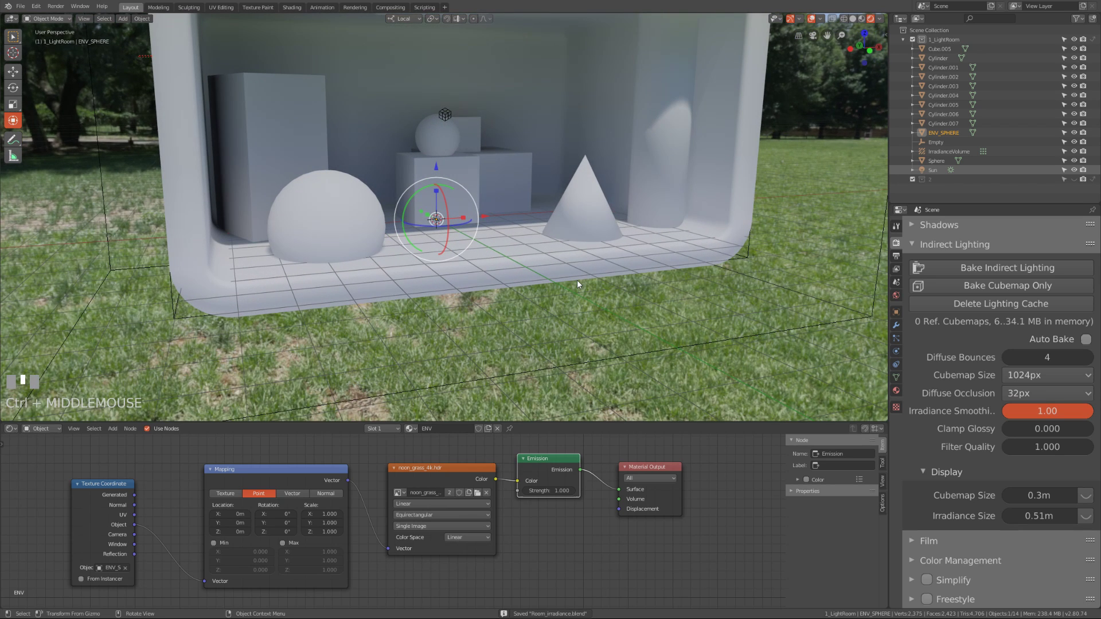
{"action": "key", "text": "ctrl+s"}
{"action": "left_click_drag", "start_coordinate": [866, 160], "coordinate": [941, 174]}
{"action": "left_click", "coordinate": [941, 174]}
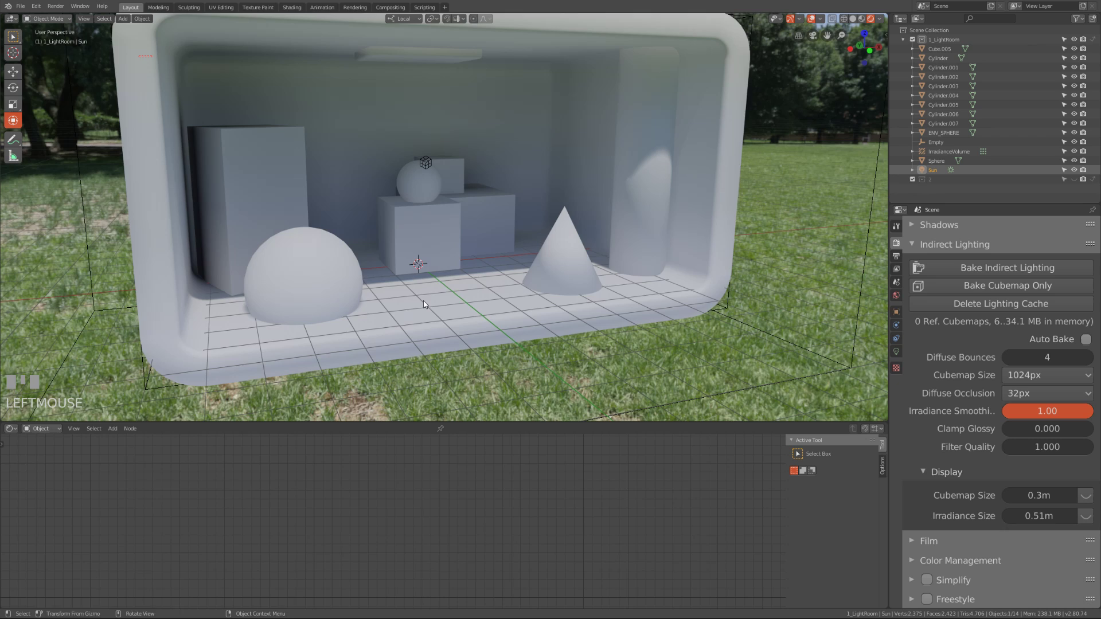
Hide the Sun light in the Outliner so only the environment lights the room.
{"action": "left_click_drag", "start_coordinate": [417, 306], "coordinate": [1078, 171]}
{"action": "left_click", "coordinate": [1078, 172]}
{"action": "left_click", "coordinate": [1085, 170]}
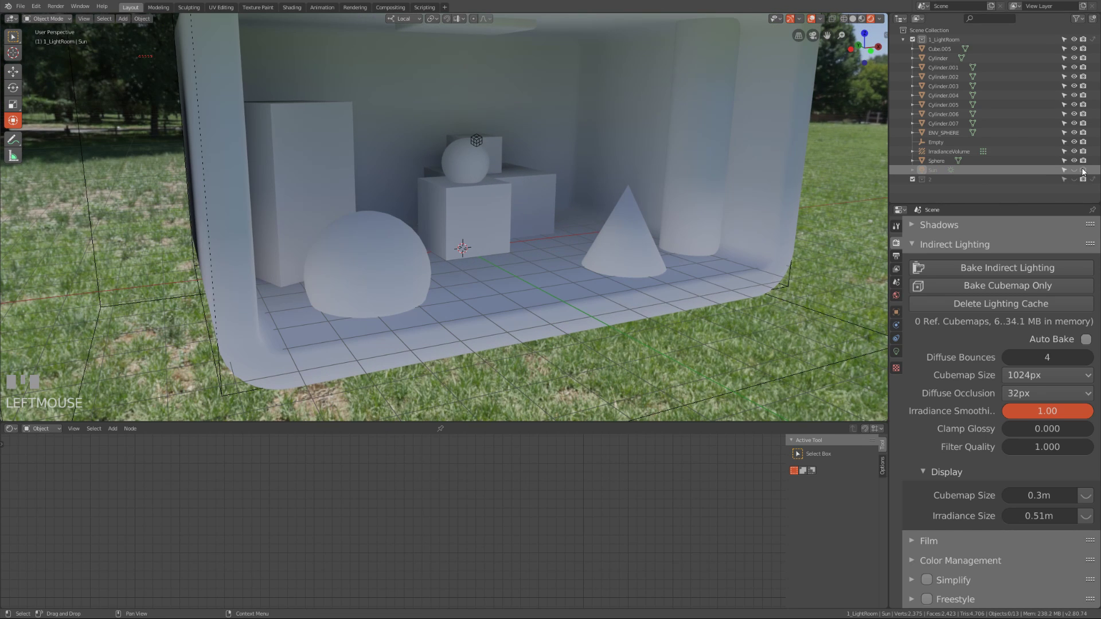
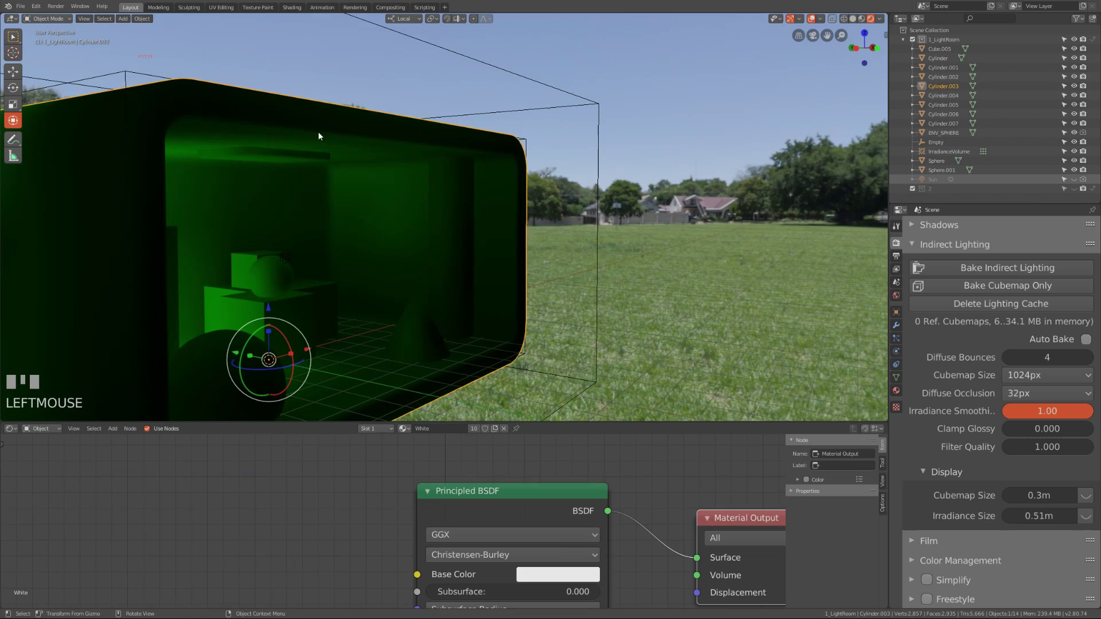
Select Cube.011 in the viewport and save the scene as Room_irradiance2.blend.
{"action": "left_click_drag", "start_coordinate": [324, 211], "coordinate": [768, 95]}
{"action": "left_click", "coordinate": [768, 96]}
{"action": "left_click_drag", "start_coordinate": [719, 118], "coordinate": [198, 123]}
{"action": "left_click", "coordinate": [198, 124]}
{"action": "left_click_drag", "start_coordinate": [249, 145], "coordinate": [388, 219]}
{"action": "left_click", "coordinate": [388, 220]}
{"action": "key", "text": "ctrl+s"}
{"action": "left_click", "coordinate": [442, 117]}
Show Cube.011's BLUE material in Material Properties and save again.
{"action": "left_click_drag", "start_coordinate": [373, 250], "coordinate": [409, 293]}
{"action": "left_click_drag", "start_coordinate": [537, 151], "coordinate": [473, 176]}
{"action": "left_click_drag", "start_coordinate": [472, 176], "coordinate": [415, 157]}
{"action": "left_click", "coordinate": [314, 219]}
{"action": "left_click_drag", "start_coordinate": [439, 299], "coordinate": [714, 54]}
{"action": "left_click", "coordinate": [715, 55]}
{"action": "left_click", "coordinate": [608, 119]}
{"action": "left_click_drag", "start_coordinate": [525, 242], "coordinate": [360, 58]}
{"action": "key", "text": "ctrl+s"}
{"action": "left_click", "coordinate": [360, 58]}
Expand the material Settings showing Opaque blend and shadow modes, orbiting around the blue cube.
{"action": "left_click", "coordinate": [267, 271]}
{"action": "key", "text": "KP_Decimal"}
{"action": "scroll", "scroll_direction": "down", "scroll_amount": 3}
{"action": "left_click_drag", "start_coordinate": [408, 285], "coordinate": [871, 396]}
{"action": "left_click", "coordinate": [871, 397]}
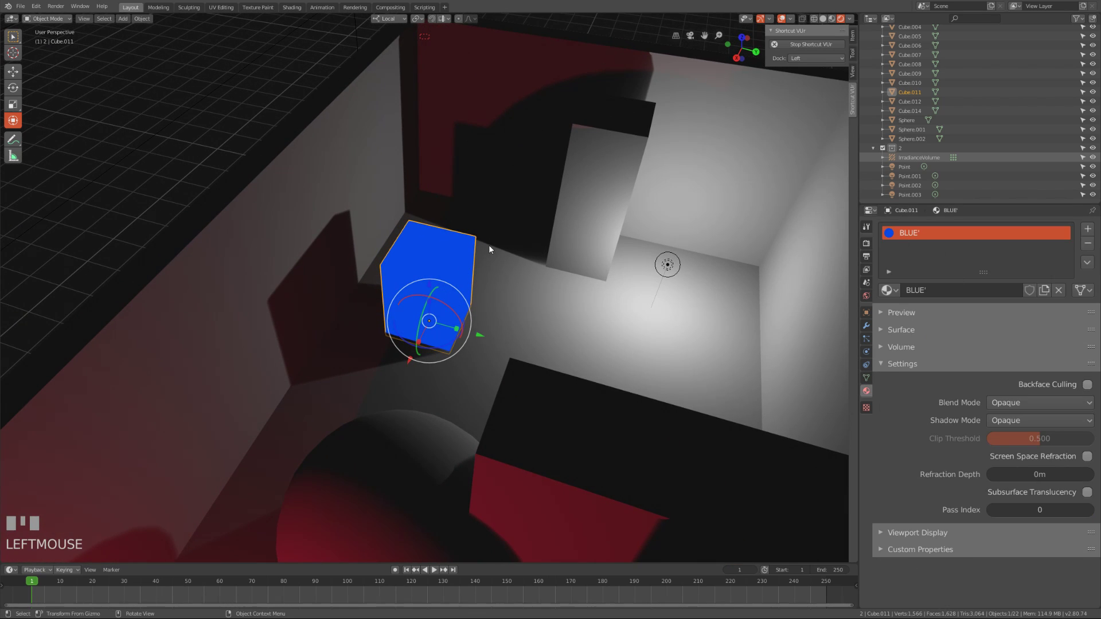
{"action": "left_click", "coordinate": [141, 98]}
{"action": "left_click", "coordinate": [445, 261]}
{"action": "left_click_drag", "start_coordinate": [587, 259], "coordinate": [344, 298]}
{"action": "key", "text": "ctrl+s"}
{"action": "scroll", "scroll_direction": "down", "scroll_amount": 3}
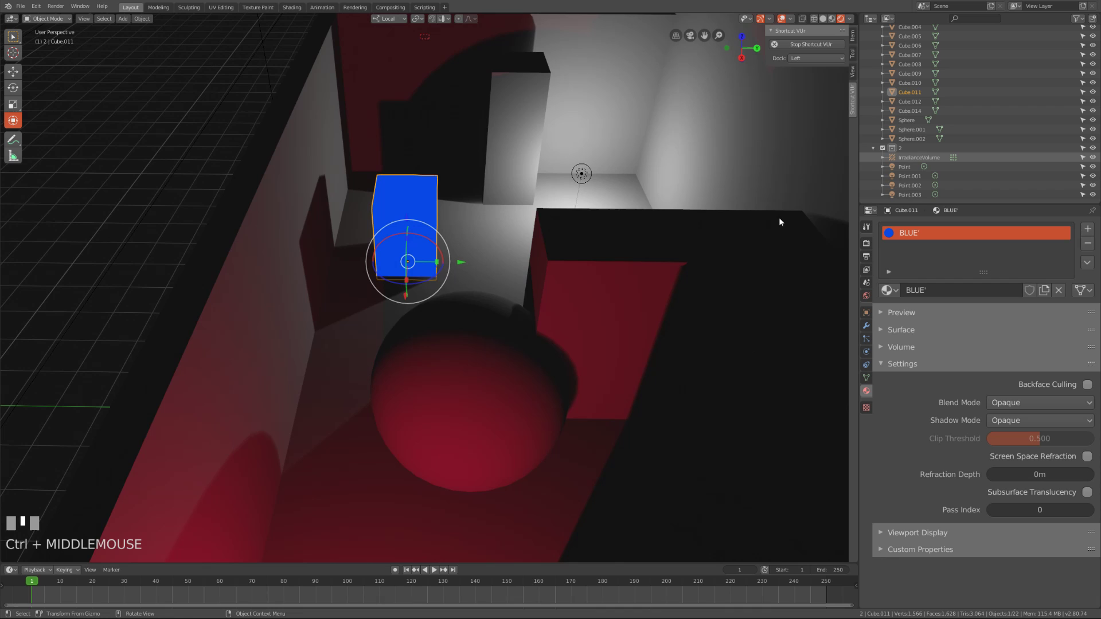
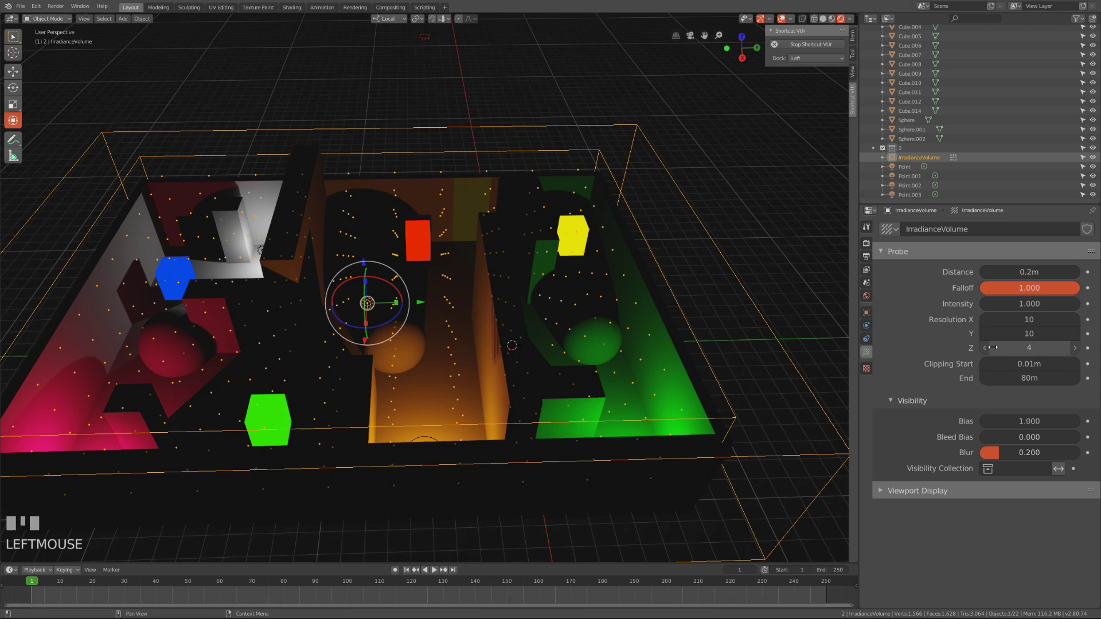
Select the IrradianceVolume and orbit across the room to see all coloured cubes, saving the file.
{"action": "left_click_drag", "start_coordinate": [488, 315], "coordinate": [619, 481]}
{"action": "key", "text": "ctrl+s"}
{"action": "key", "text": "ctrl+s"}
{"action": "key", "text": "ctrl+s"}
{"action": "left_click", "coordinate": [619, 480]}
{"action": "left_click_drag", "start_coordinate": [625, 480], "coordinate": [650, 467]}
{"action": "left_click", "coordinate": [650, 467]}
{"action": "left_click_drag", "start_coordinate": [650, 467], "coordinate": [465, 254]}
{"action": "key", "text": "ctrl+s"}
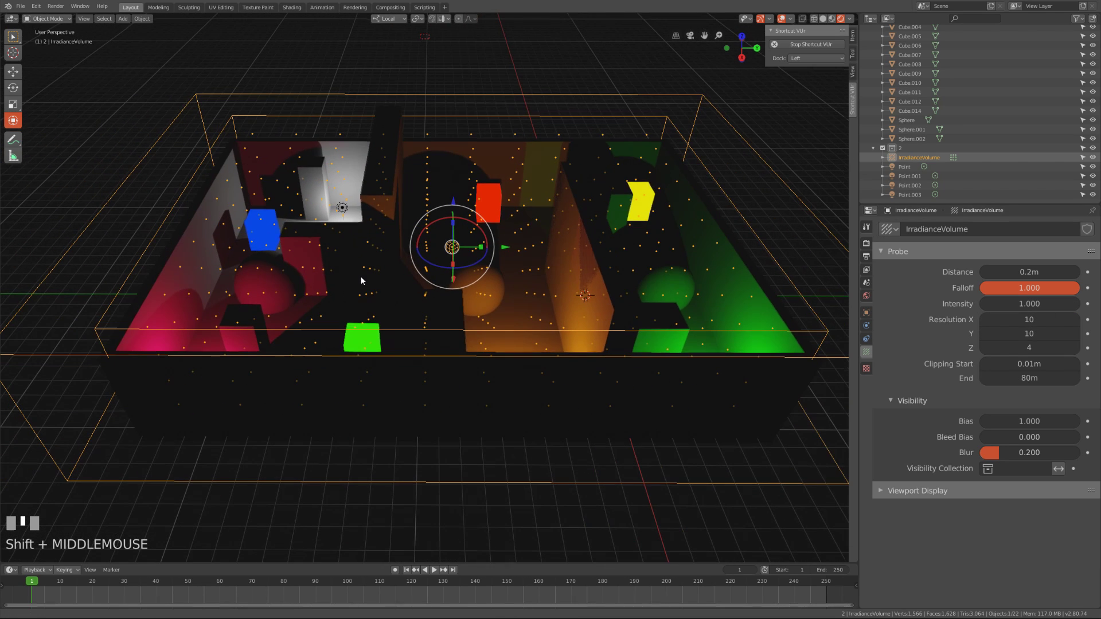
{"action": "key", "text": "ctrl+s"}
Orbit closer over the pink and white rooms to inspect the probe placement, saving between views.
{"action": "middle_click", "coordinate": [452, 221]}
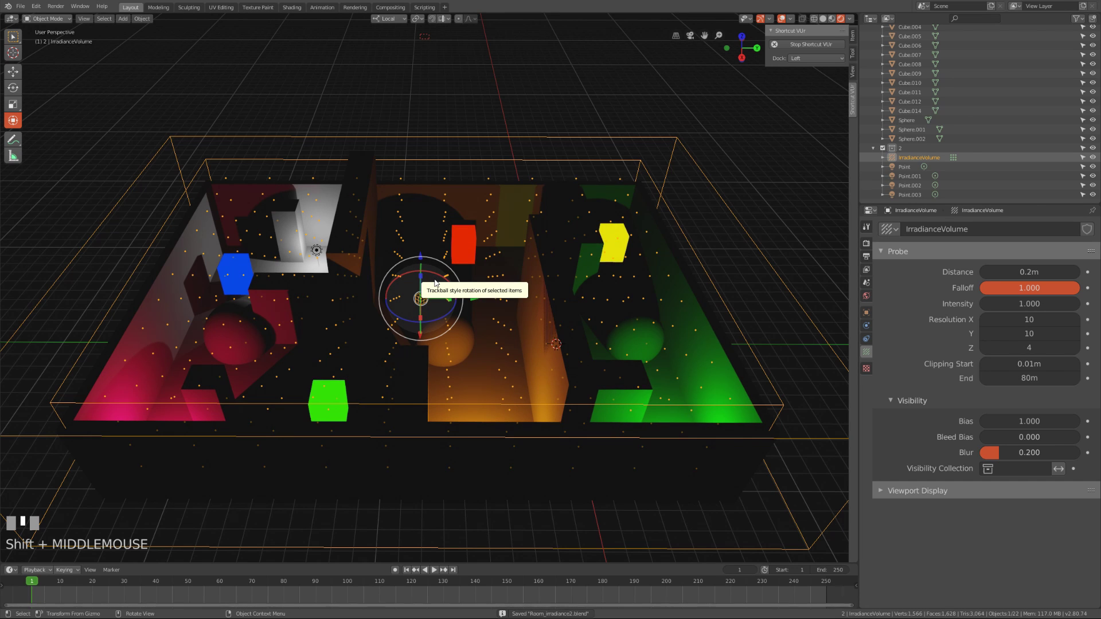
{"action": "key", "text": "ctrl+s"}
{"action": "middle_click", "coordinate": [486, 418]}
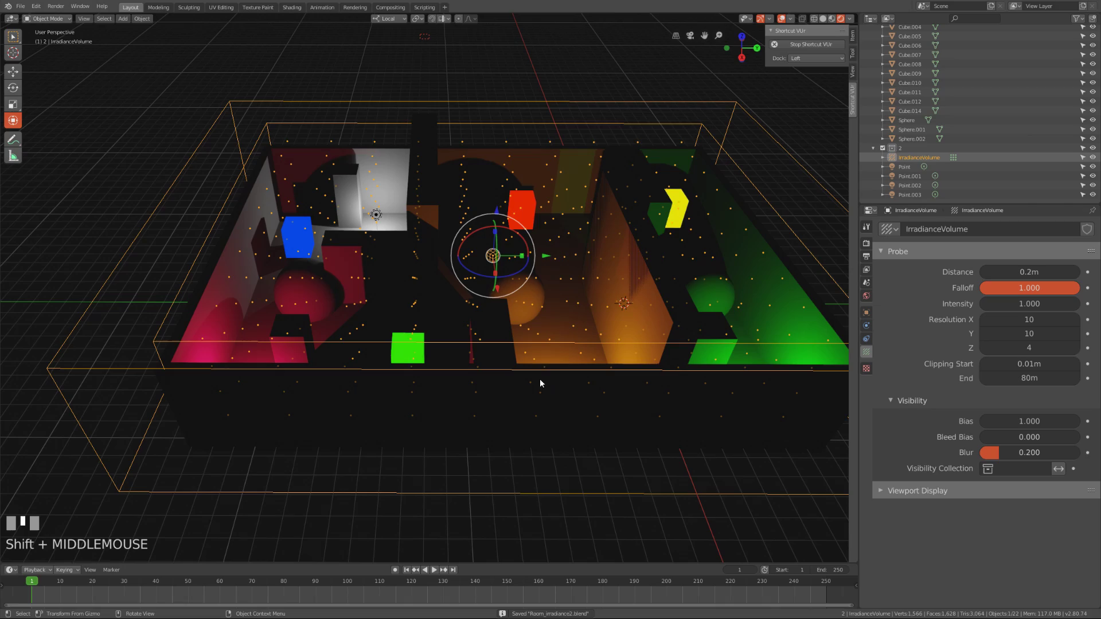
{"action": "key", "text": "ctrl+s"}
{"action": "middle_click", "coordinate": [531, 377]}
{"action": "left_click_drag", "start_coordinate": [522, 351], "coordinate": [473, 310]}
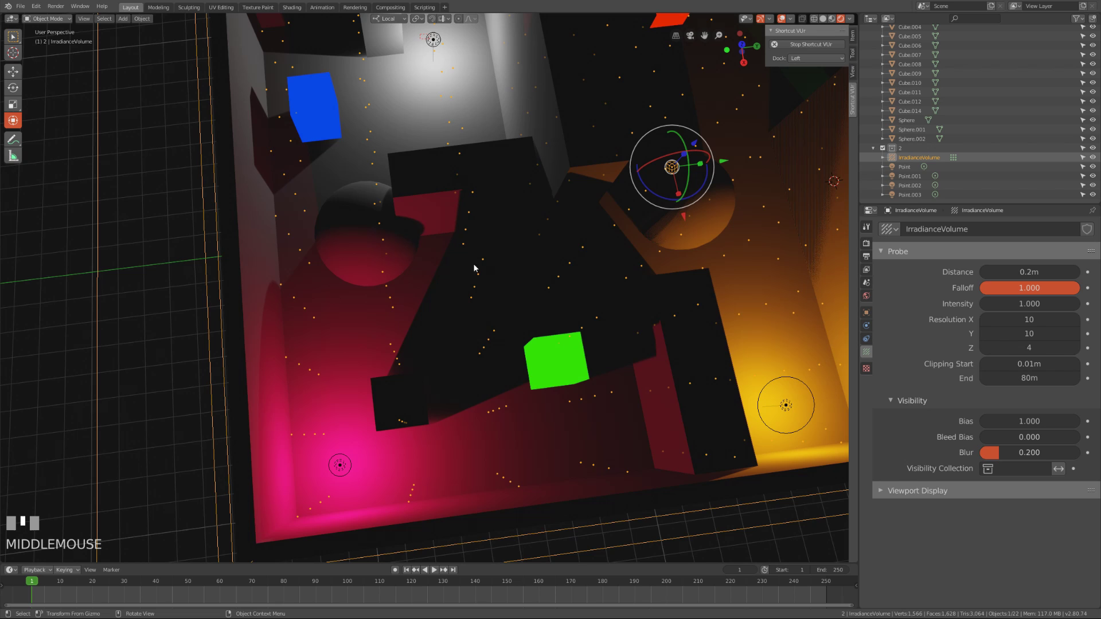
{"action": "key", "text": "ctrl+s"}
Orbit back out to the whole room and start Bake Indirect Lighting in Render Properties.
{"action": "left_click_drag", "start_coordinate": [490, 257], "coordinate": [984, 314]}
{"action": "left_click_drag", "start_coordinate": [983, 314], "coordinate": [479, 299]}
{"action": "left_click_drag", "start_coordinate": [479, 299], "coordinate": [870, 356]}
Show the irradiance volume's 10 × 10 × 4 probe settings in Object Data Properties.
{"action": "left_click", "coordinate": [870, 355]}
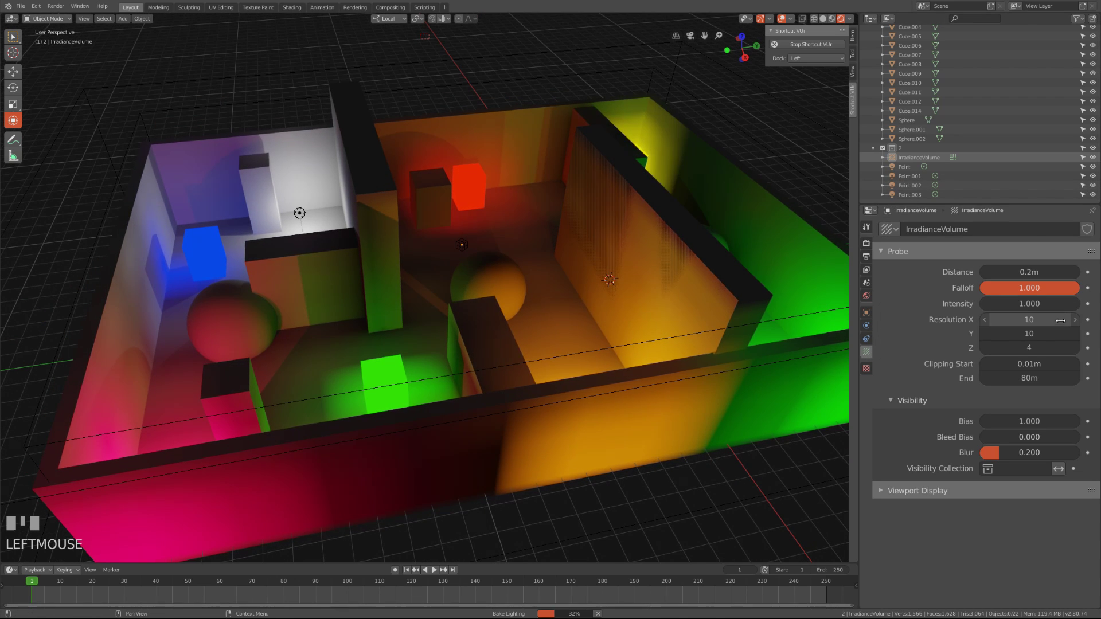
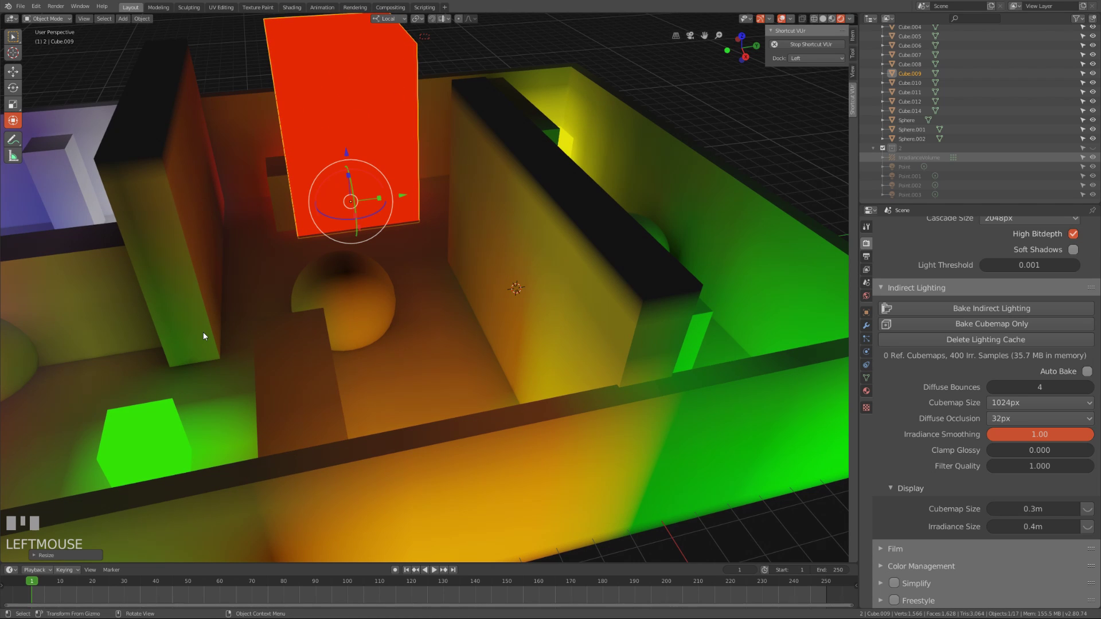
Undo the accidental scale on the red cube and look down closer at the green cube.
{"action": "key", "text": "ctrl+z"}
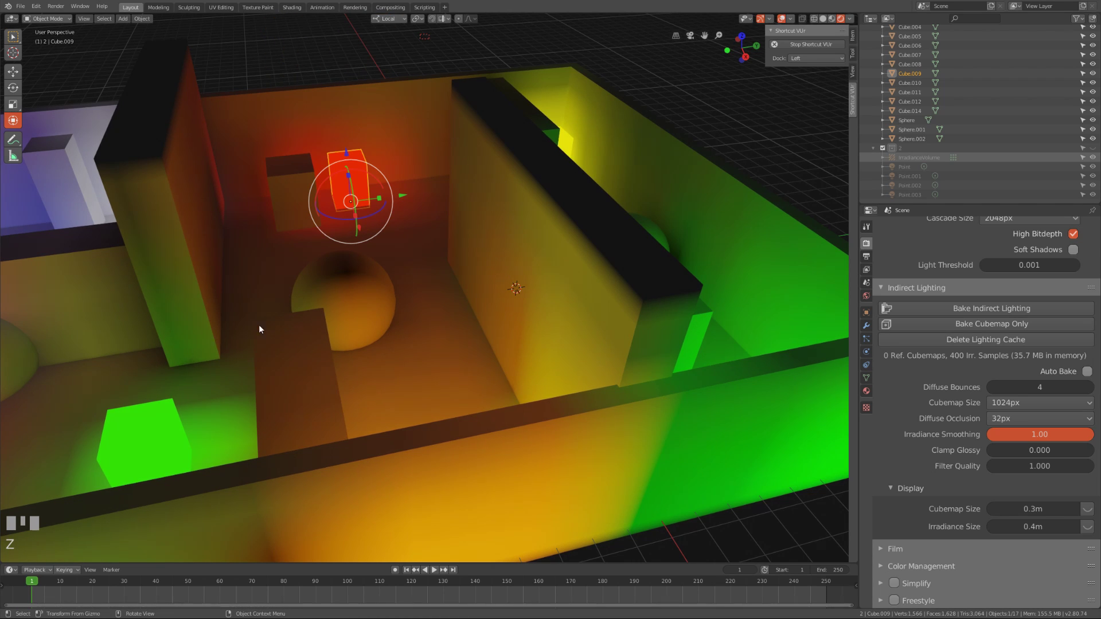
{"action": "left_click_drag", "start_coordinate": [347, 279], "coordinate": [608, 267]}
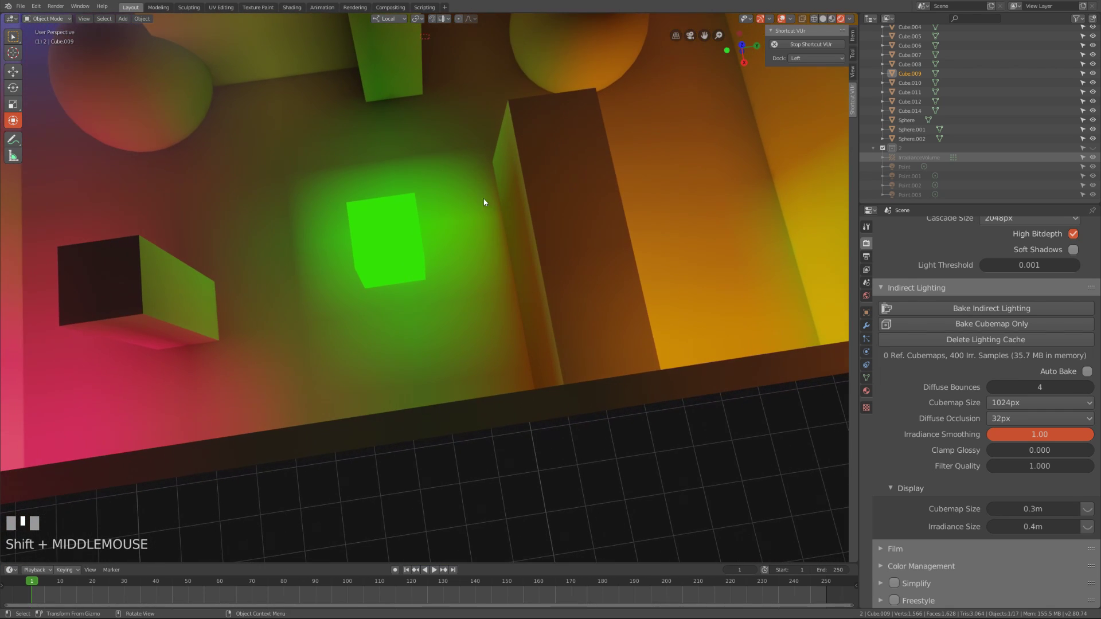
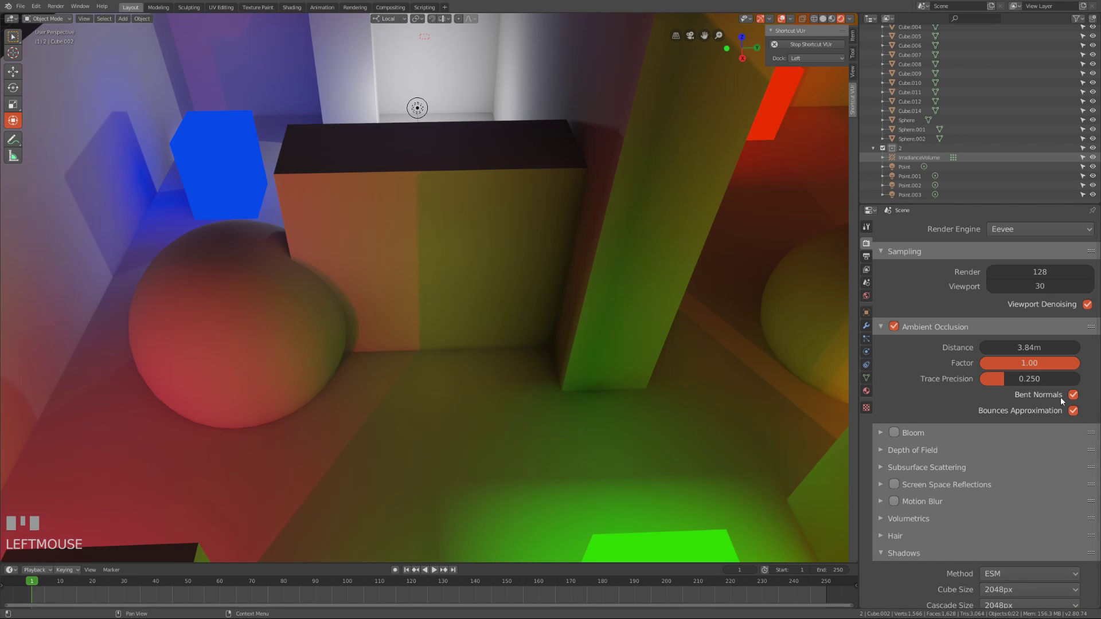
Turn off Bounces Approximation and orbit out to view the whole room.
{"action": "left_click", "coordinate": [1078, 416]}
{"action": "left_click_drag", "start_coordinate": [420, 343], "coordinate": [899, 332]}
{"action": "left_click", "coordinate": [899, 332]}
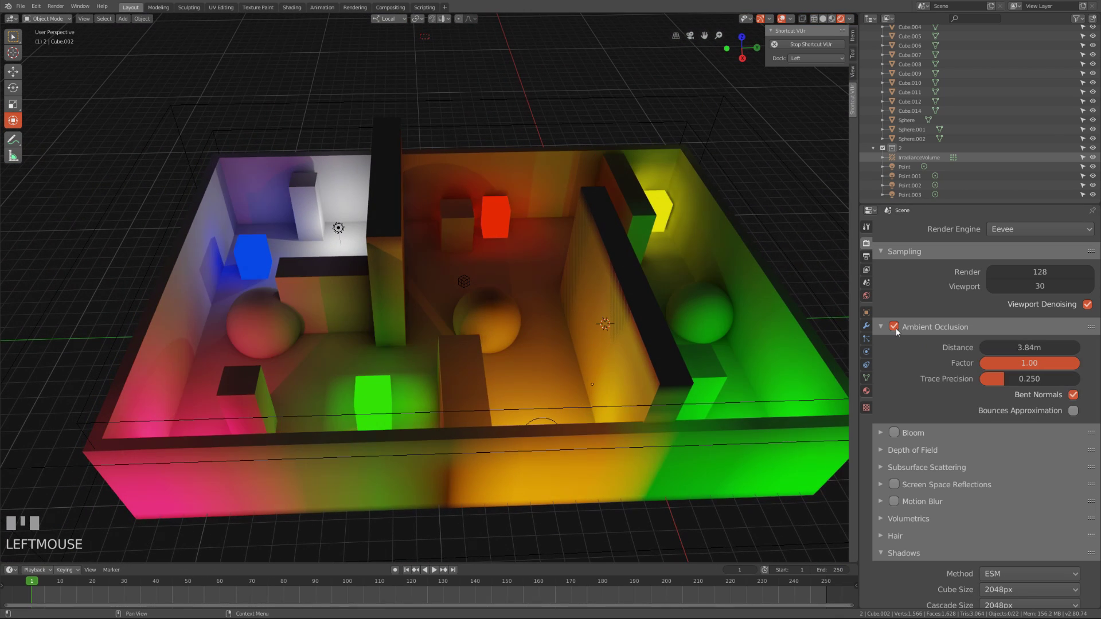
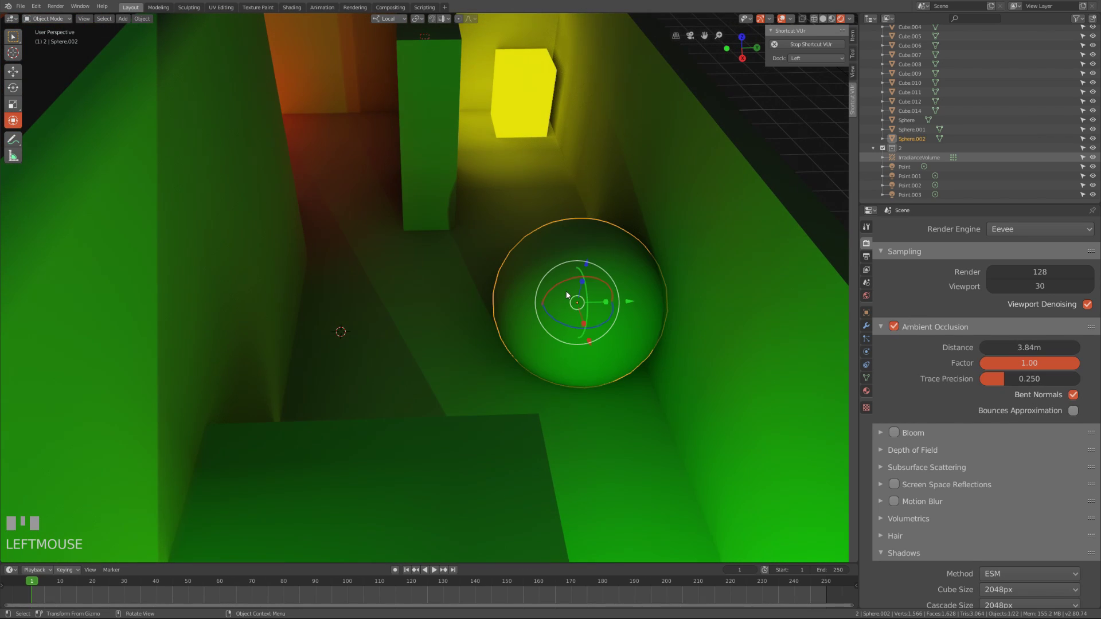
Look closer into the orange room and toggle Ambient Occlusion off to compare.
{"action": "left_click_drag", "start_coordinate": [635, 307], "coordinate": [520, 198]}
{"action": "left_click_drag", "start_coordinate": [519, 197], "coordinate": [900, 324]}
{"action": "left_click", "coordinate": [900, 324]}
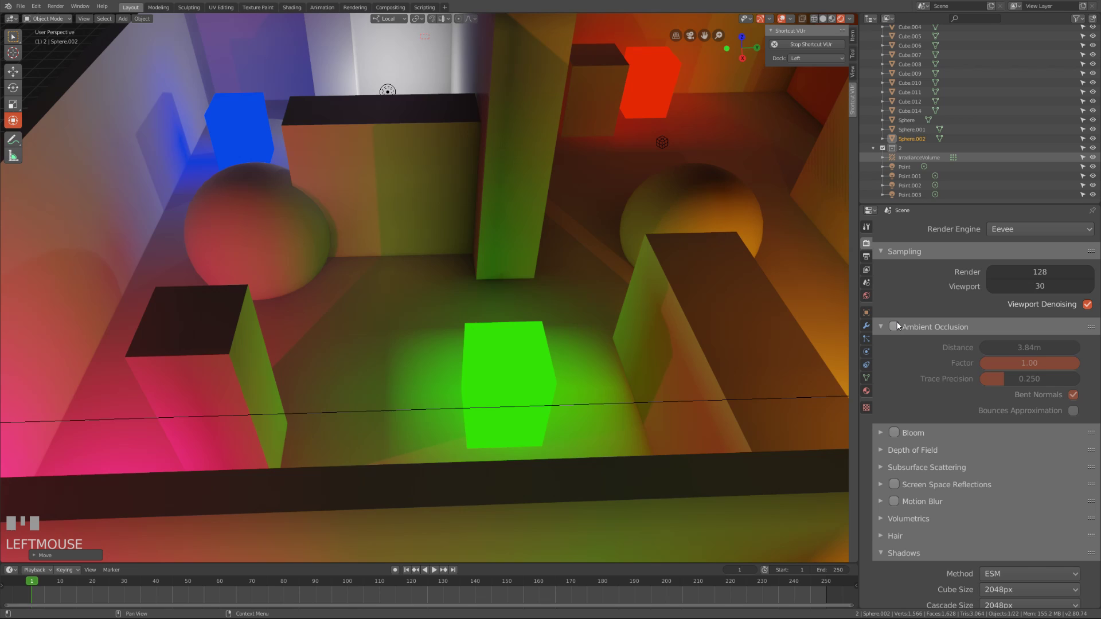
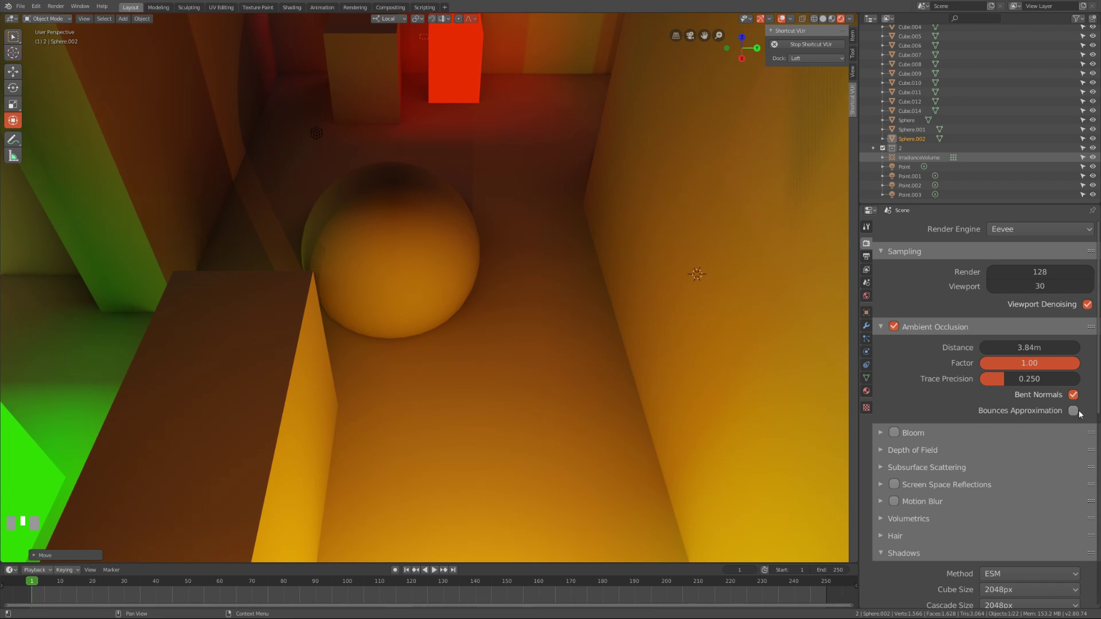
Turn Bounces Approximation back on to compare the orange room's sphere.
{"action": "left_click", "coordinate": [1077, 416]}
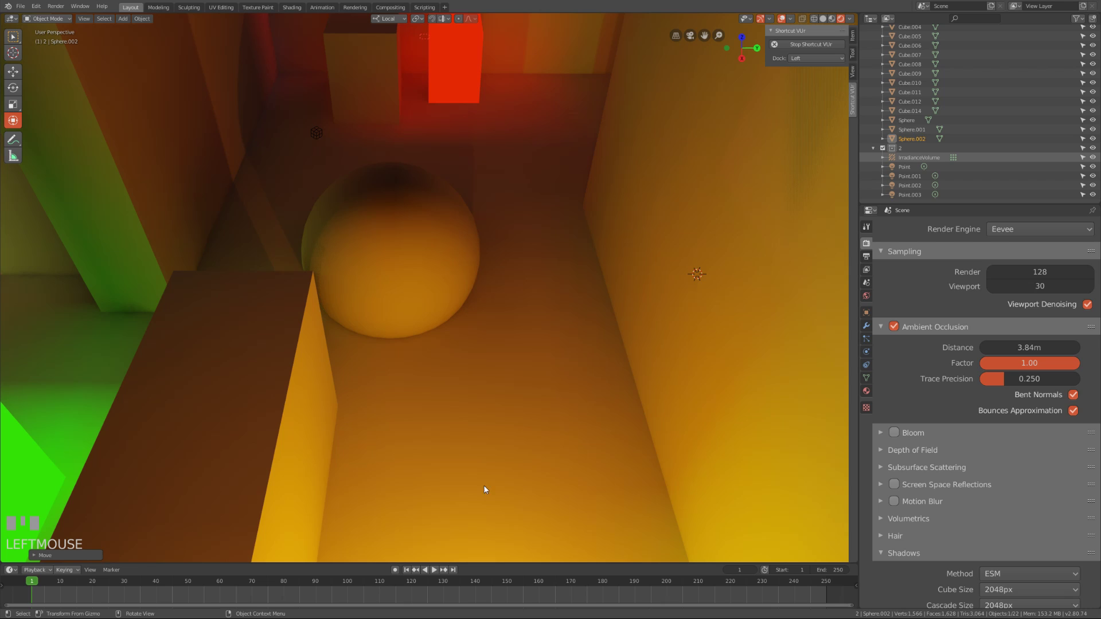
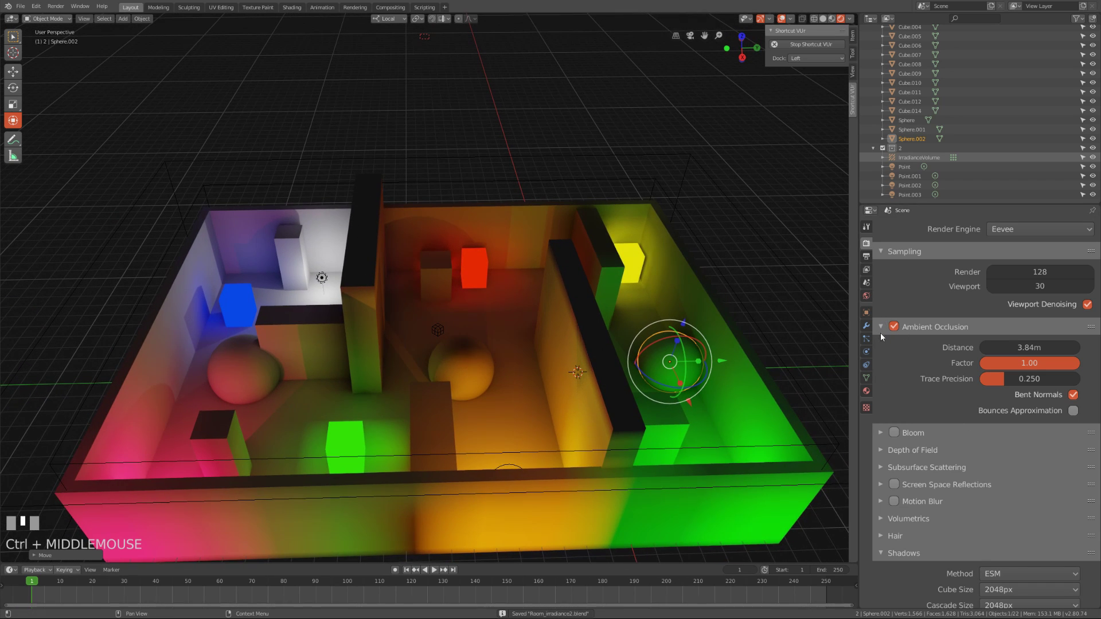
Collapse the Ambient Occlusion panel and cancel the Light Probe add menu without adding anything.
{"action": "left_click", "coordinate": [885, 333]}
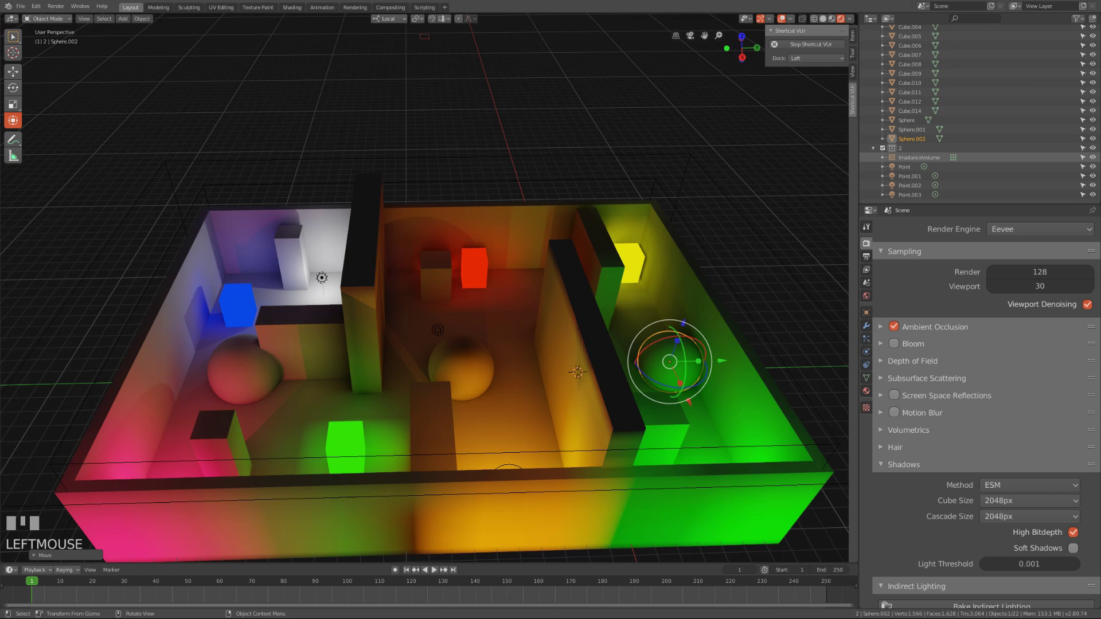
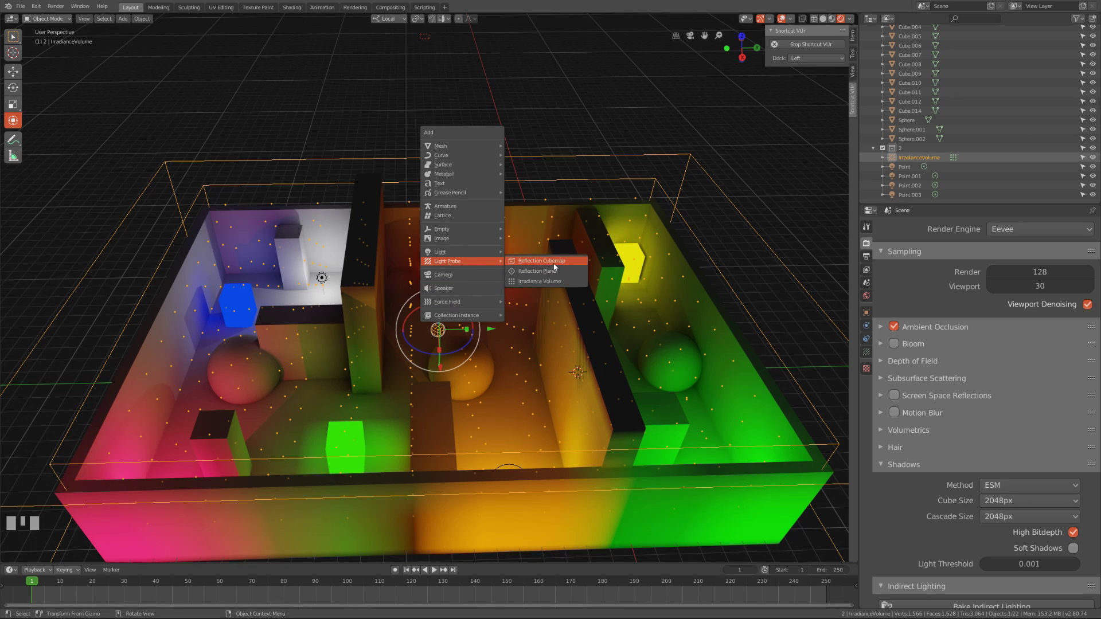
{"action": "left_click", "coordinate": [557, 83]}
{"action": "left_click", "coordinate": [457, 143]}
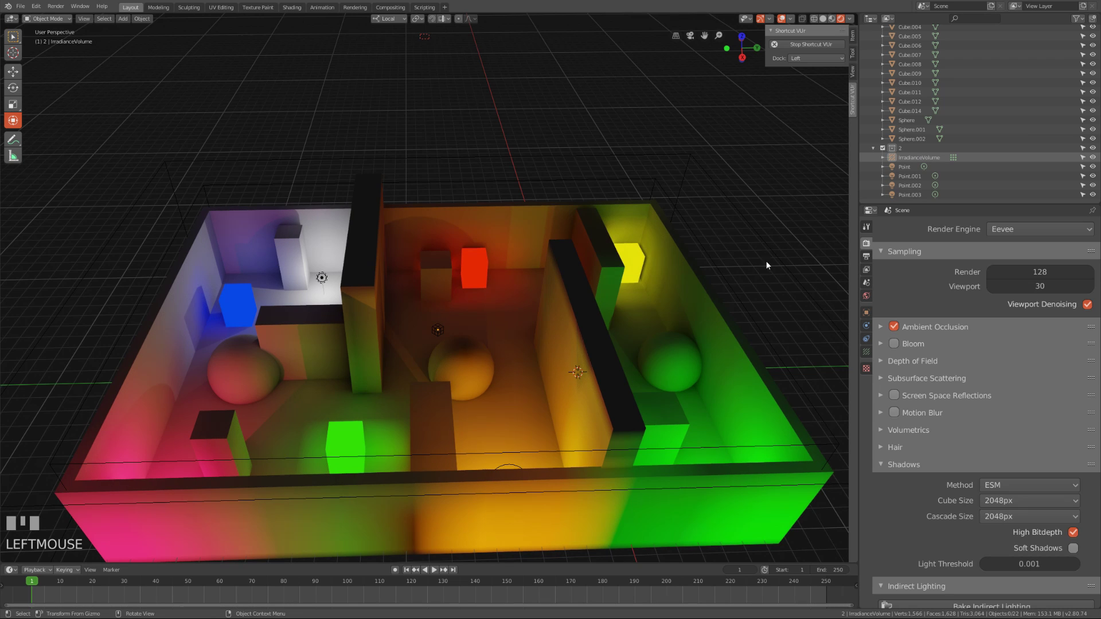
Orbit to a front three-quarter view of the room and save Room_irradiance2.blend.
{"action": "left_click_drag", "start_coordinate": [742, 249], "coordinate": [514, 294]}
{"action": "middle_click", "coordinate": [533, 262]}
{"action": "key", "text": "ctrl+s"}
{"action": "middle_click", "coordinate": [497, 264]}
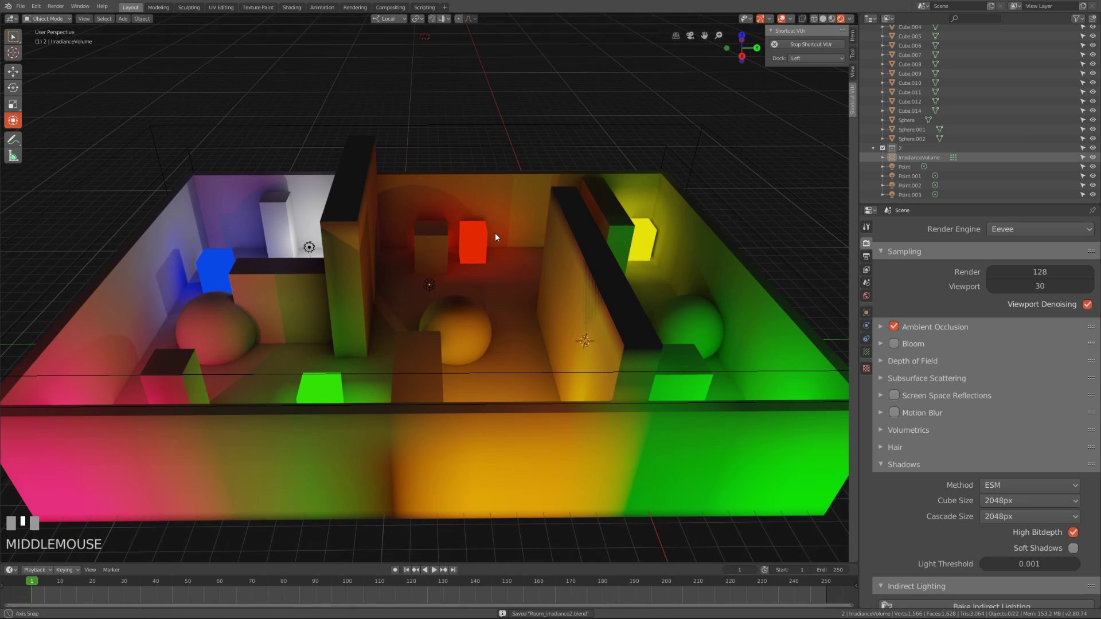
{"action": "middle_click", "coordinate": [500, 236]}
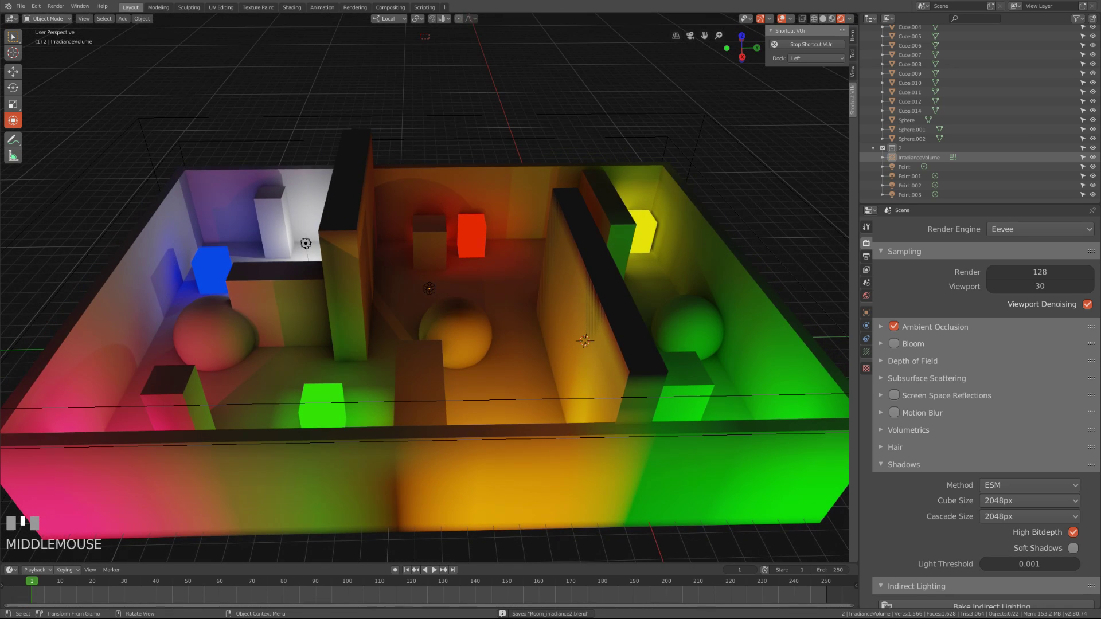